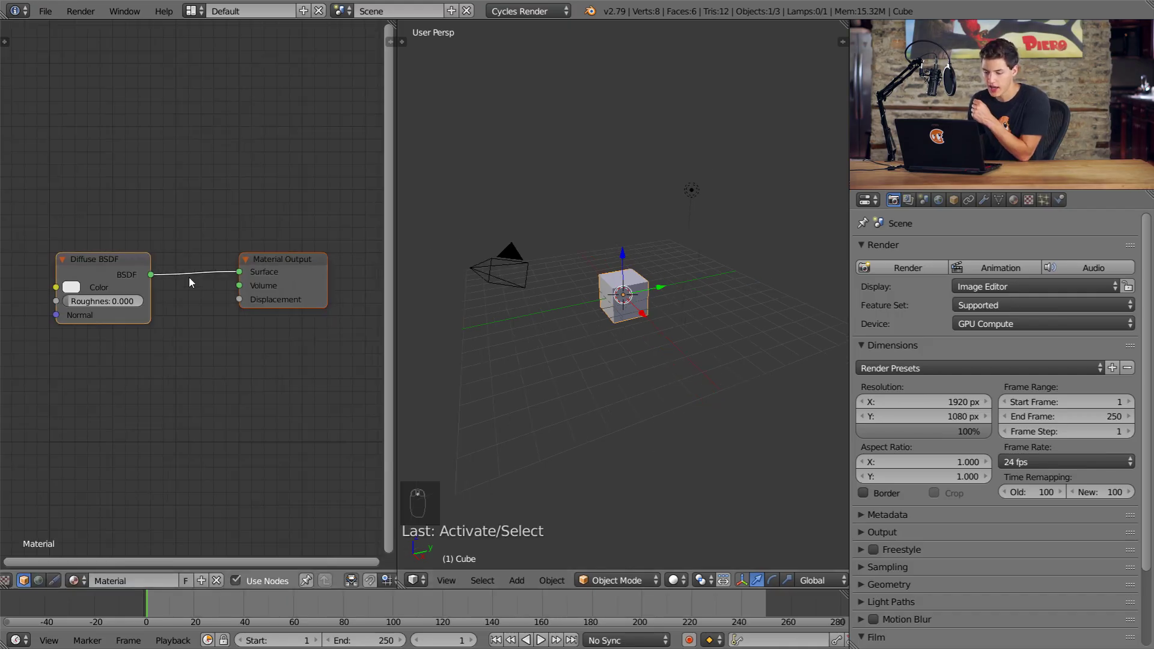
Select and delete the Diffuse BSDF node, leaving only the Material Output.
{"action": "right_click", "coordinate": [113, 275]}
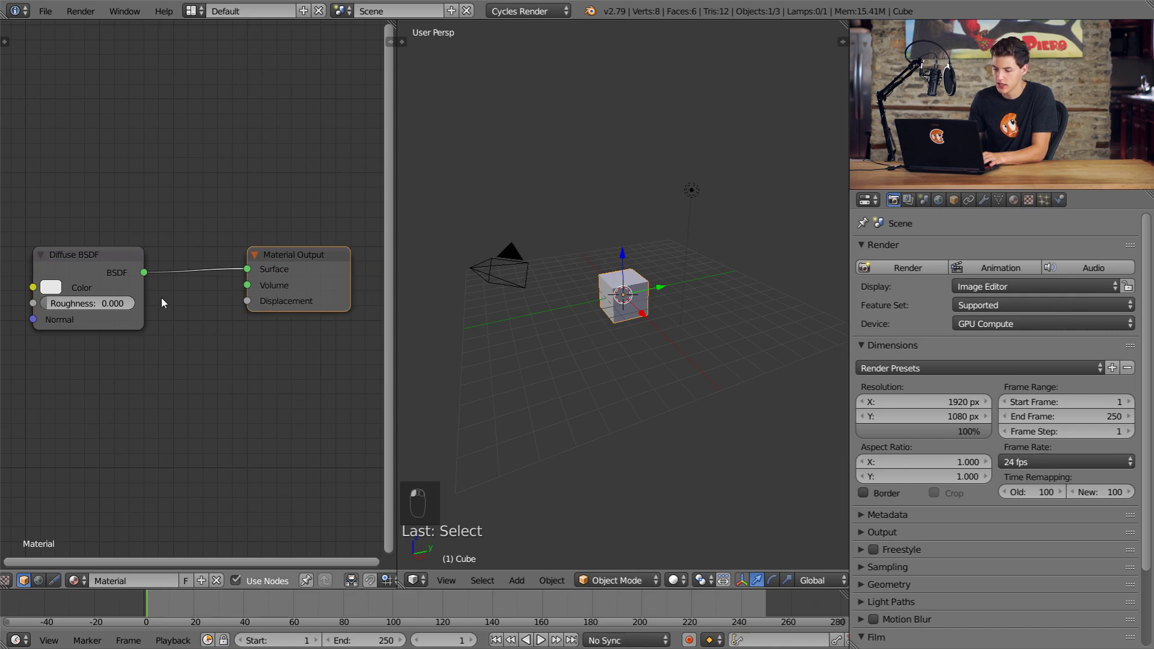
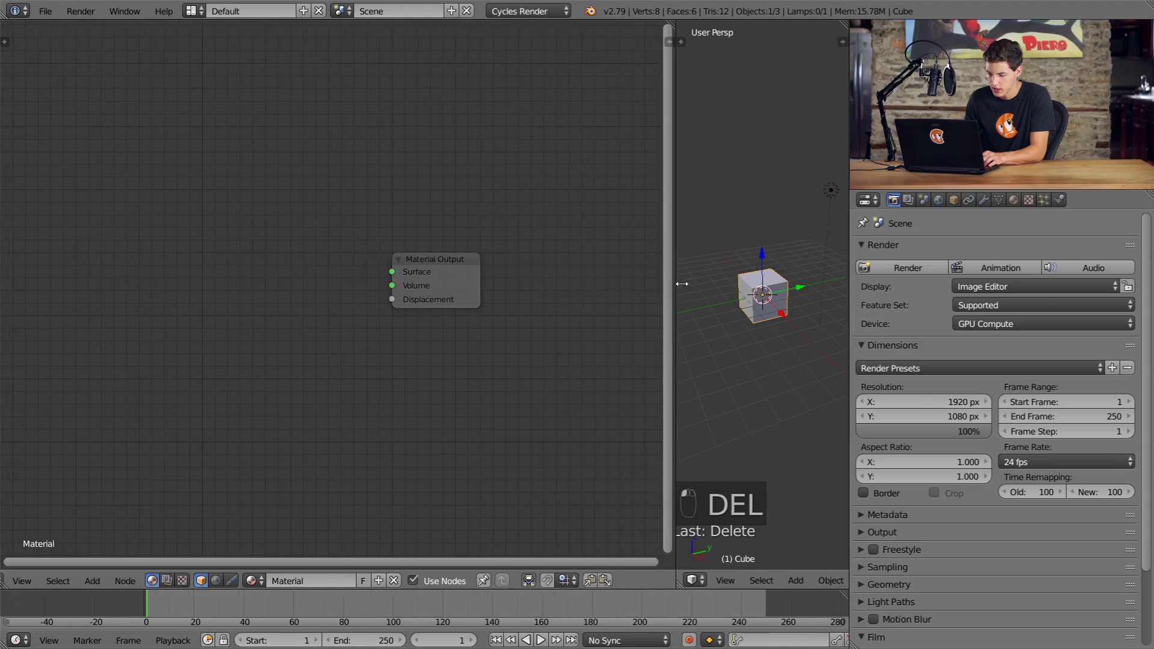
Add a Glass BSDF node and duplicate it twice into three stacked glass nodes.
{"action": "key", "text": "shift+a"}
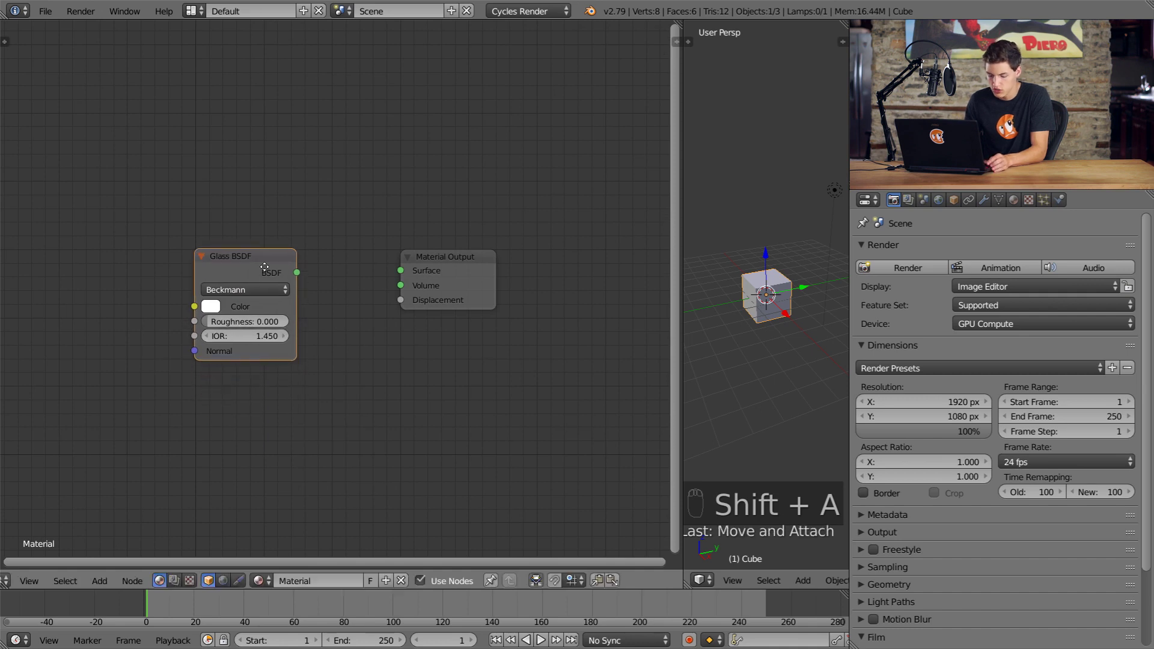
{"action": "key", "text": "shift+Tab"}
{"action": "key", "text": "shift+d"}
{"action": "key", "text": "shift+Tab"}
{"action": "key", "text": "shift+d"}
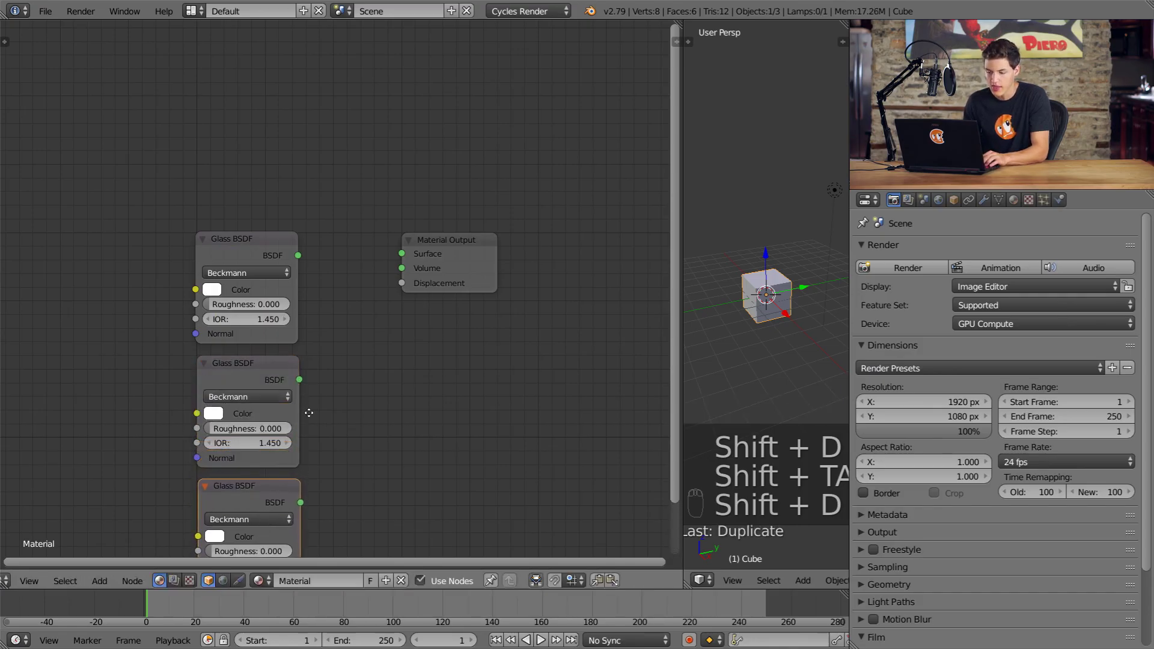
{"action": "left_click_drag", "start_coordinate": [391, 239], "coordinate": [214, 520]}
Set the first glass node's colour to pure red and the second to pure green.
{"action": "key", "text": "shift+a"}
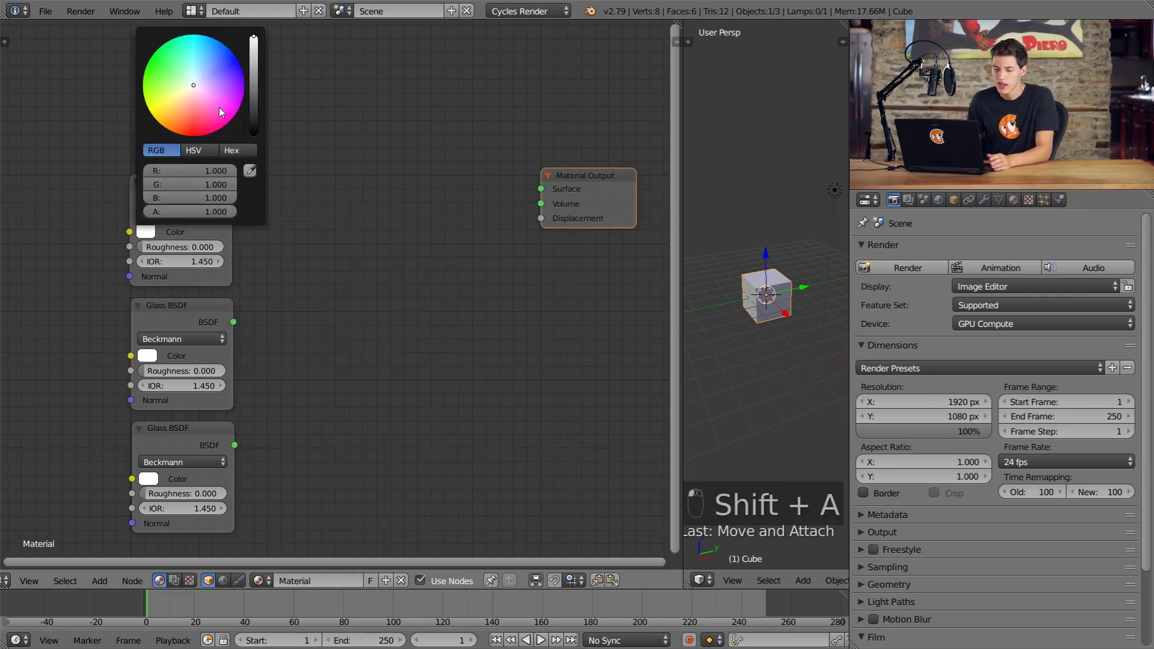
{"action": "left_click", "coordinate": [140, 156]}
{"action": "left_click_drag", "start_coordinate": [167, 154], "coordinate": [158, 382]}
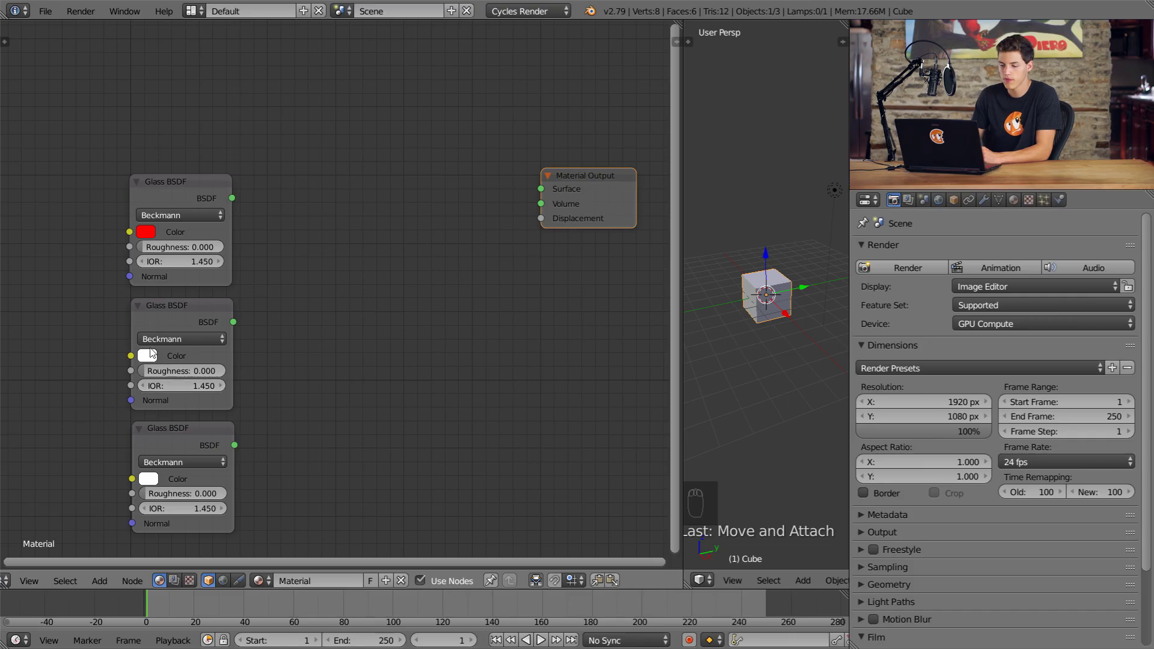
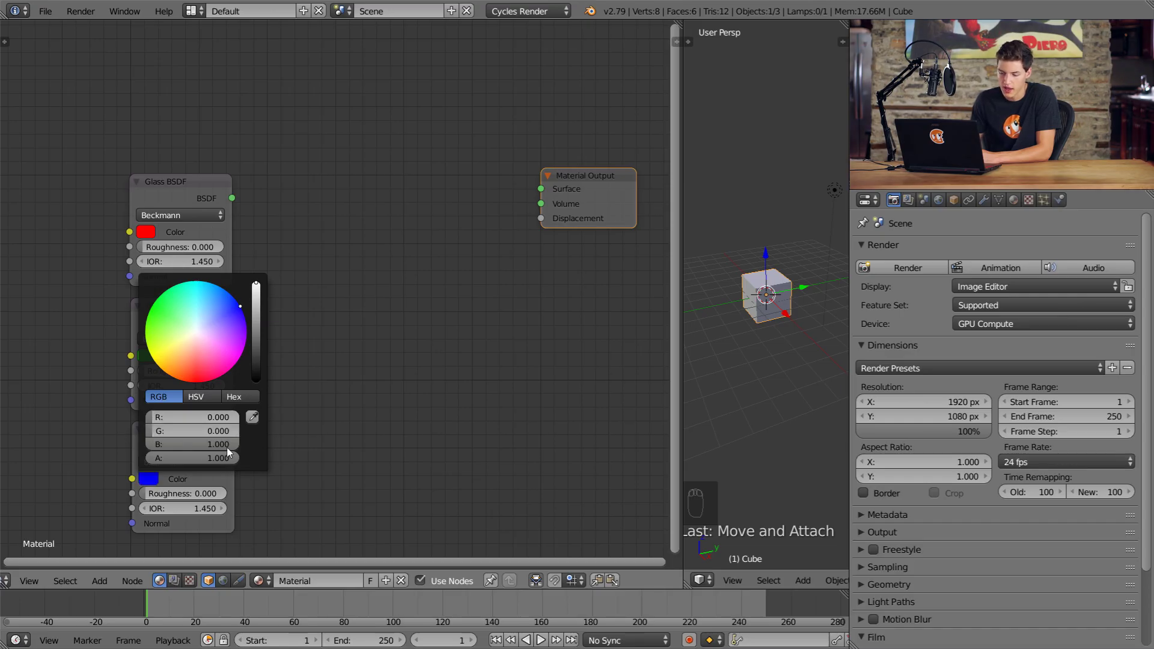
{"action": "left_click_drag", "start_coordinate": [150, 363], "coordinate": [169, 314]}
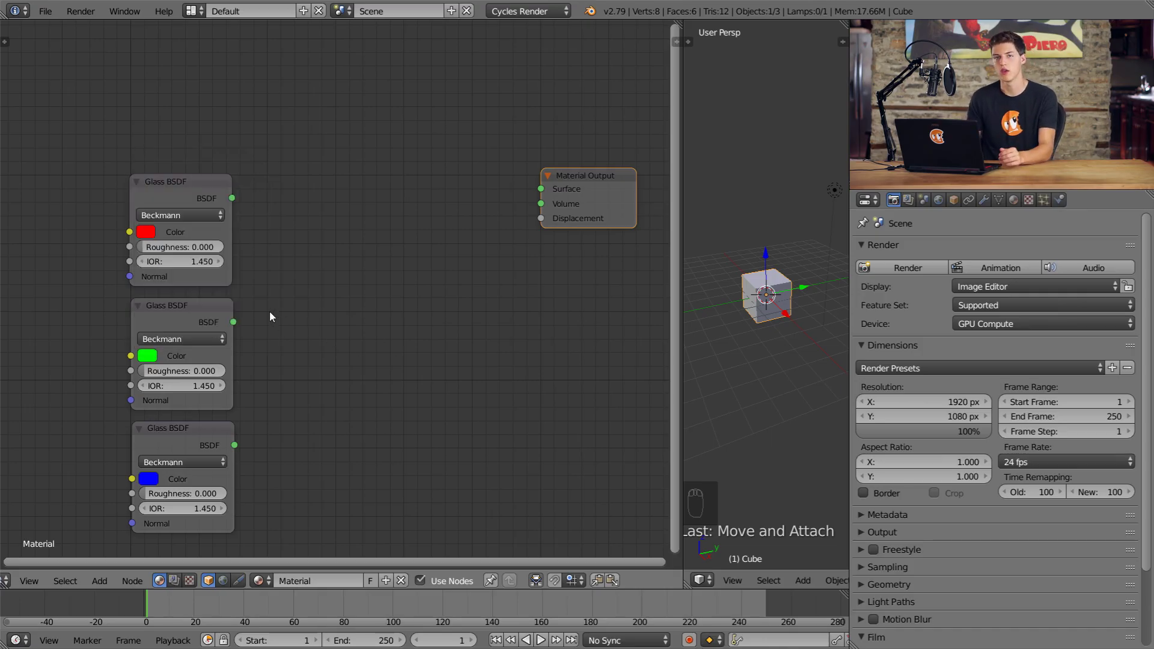
Switch to rendered preview, add an Add Shader joining the glass shaders and duplicate it.
{"action": "key", "text": "shift+z"}
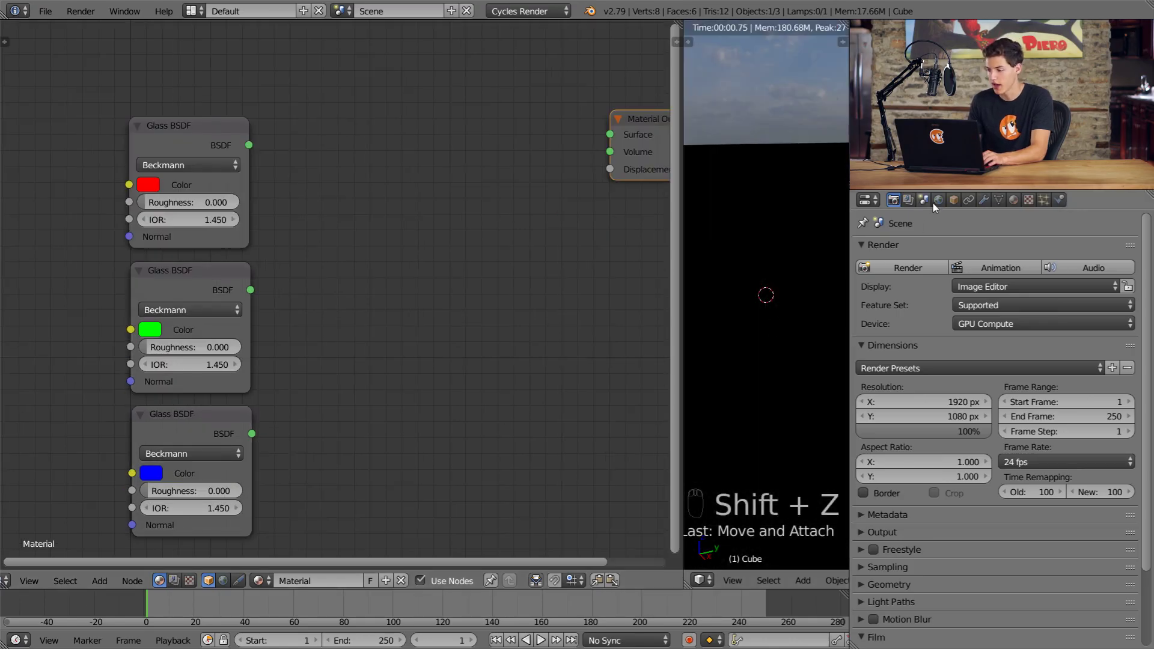
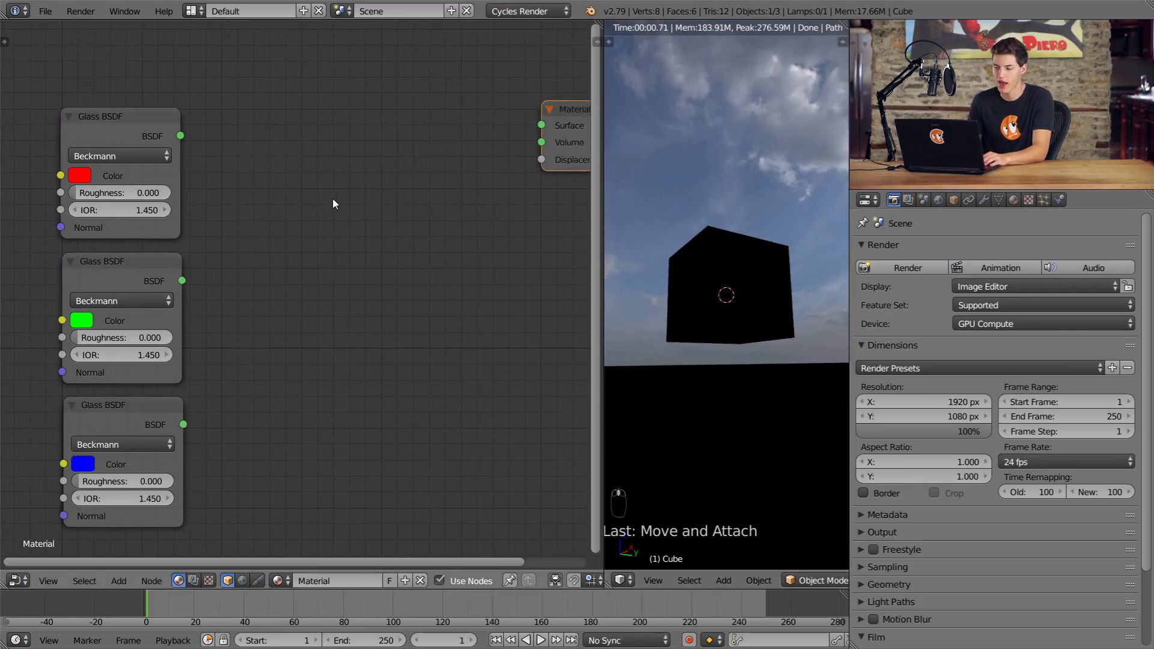
{"action": "left_click_drag", "start_coordinate": [292, 170], "coordinate": [214, 161]}
{"action": "key", "text": "shift+a"}
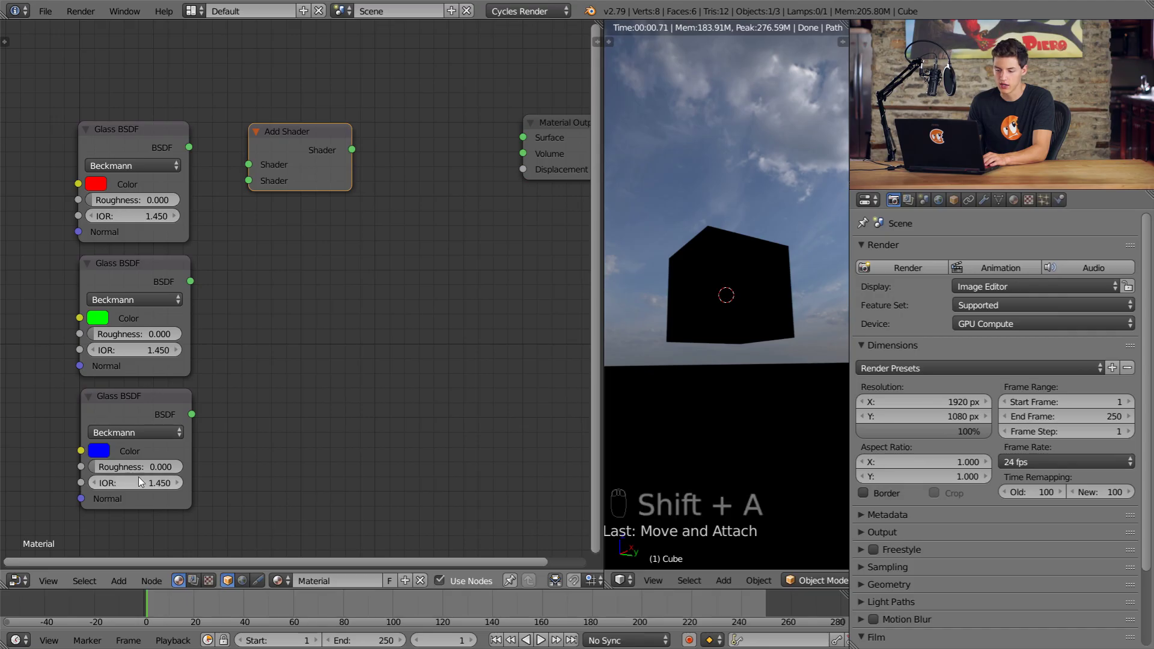
{"action": "left_click_drag", "start_coordinate": [194, 152], "coordinate": [252, 189]}
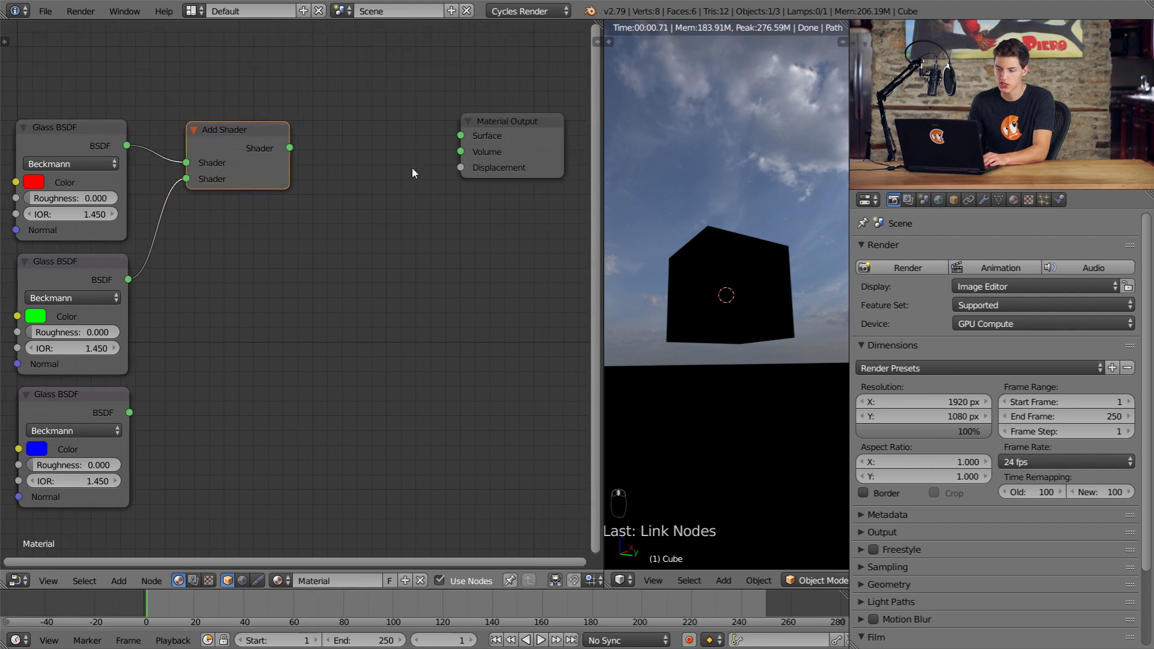
{"action": "left_click", "coordinate": [541, 175]}
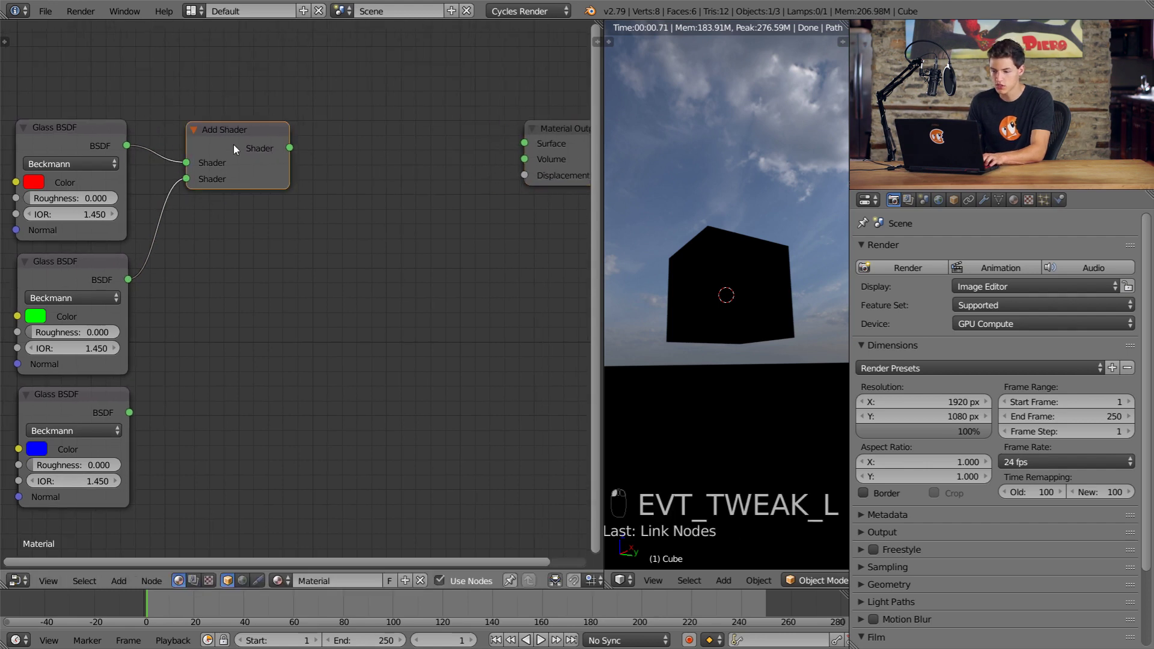
{"action": "key", "text": "shift+d"}
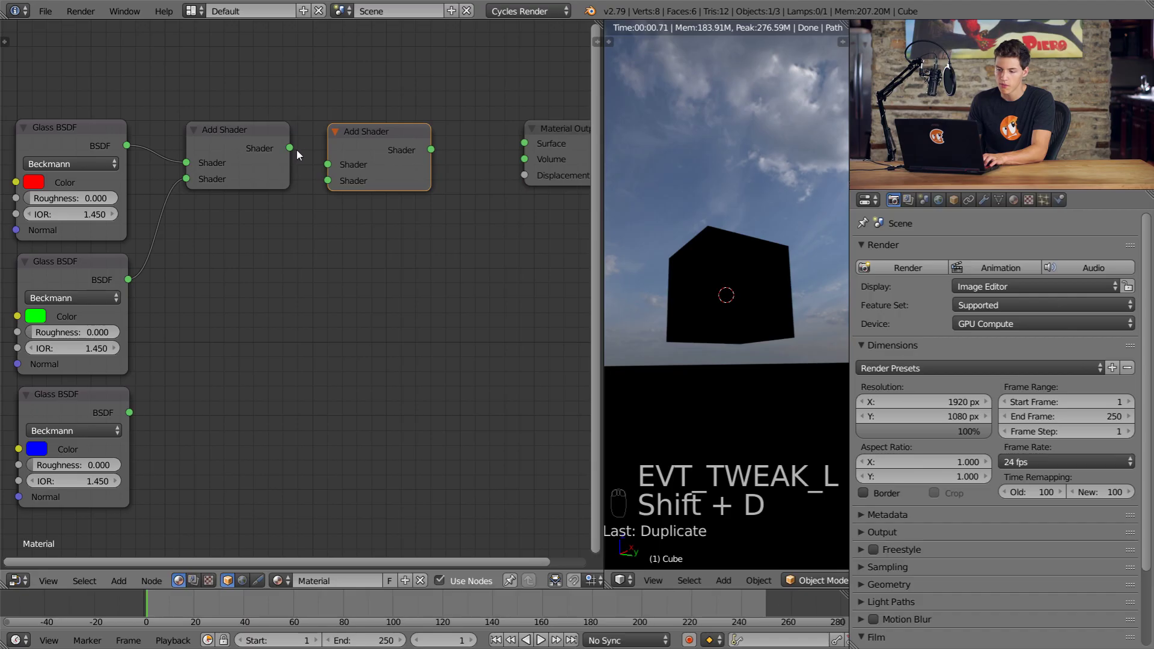
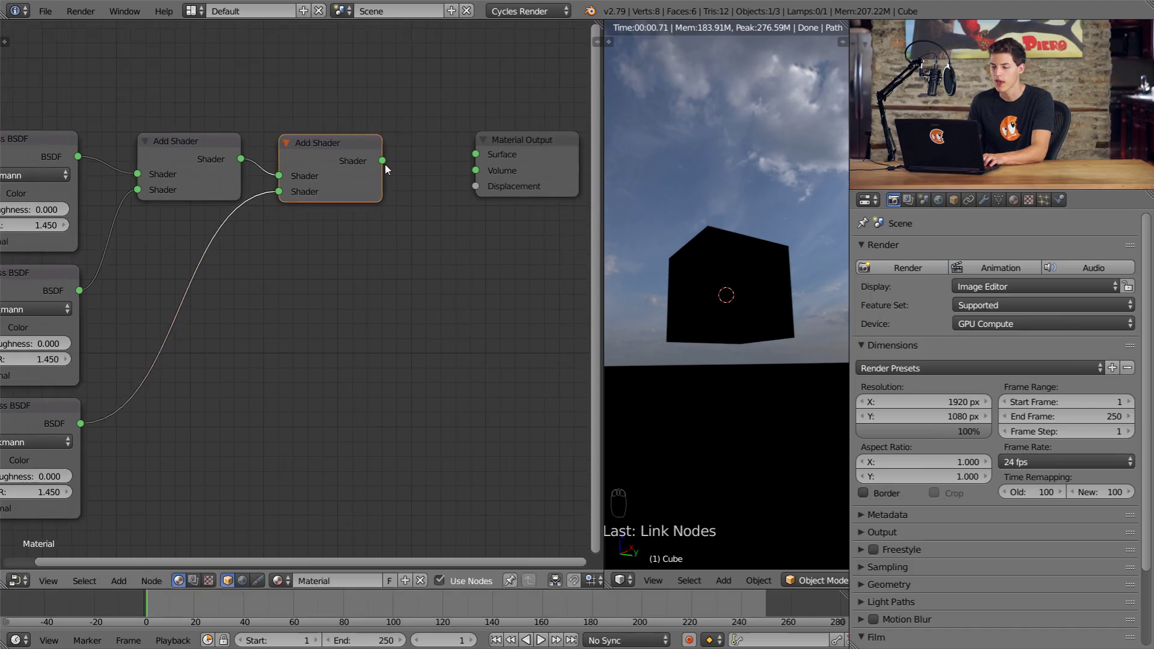
Feed the combined Add Shader output into the Material Output Surface.
{"action": "left_click_drag", "start_coordinate": [388, 165], "coordinate": [779, 314]}
{"action": "left_click", "coordinate": [387, 275]}
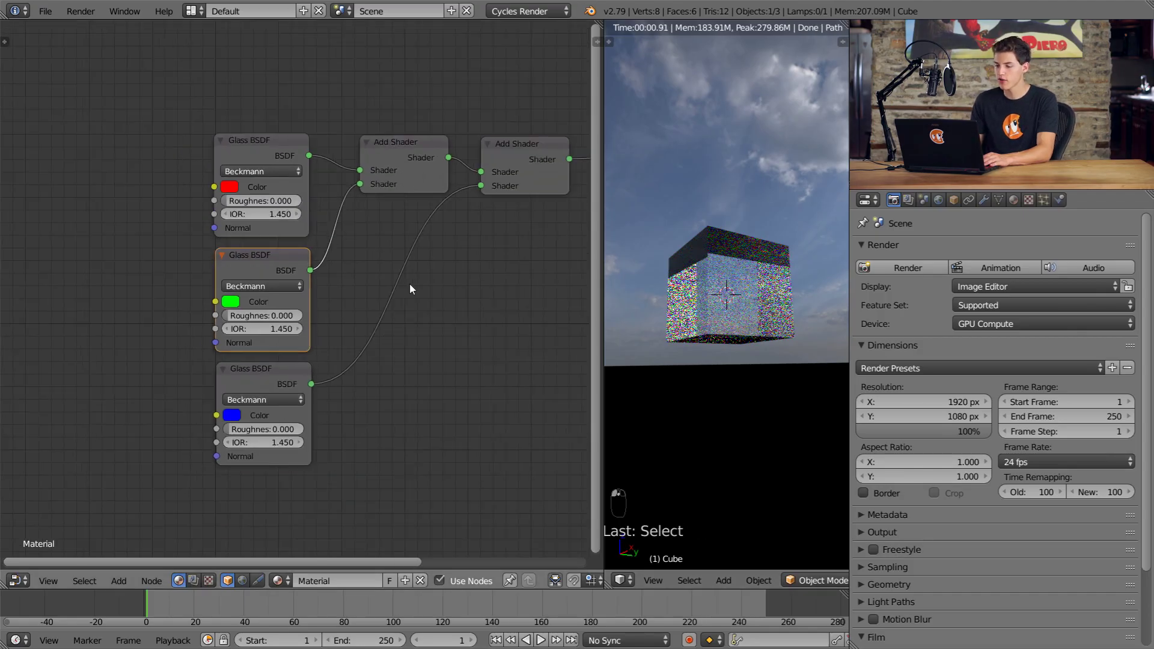
{"action": "left_click_drag", "start_coordinate": [340, 283], "coordinate": [457, 232]}
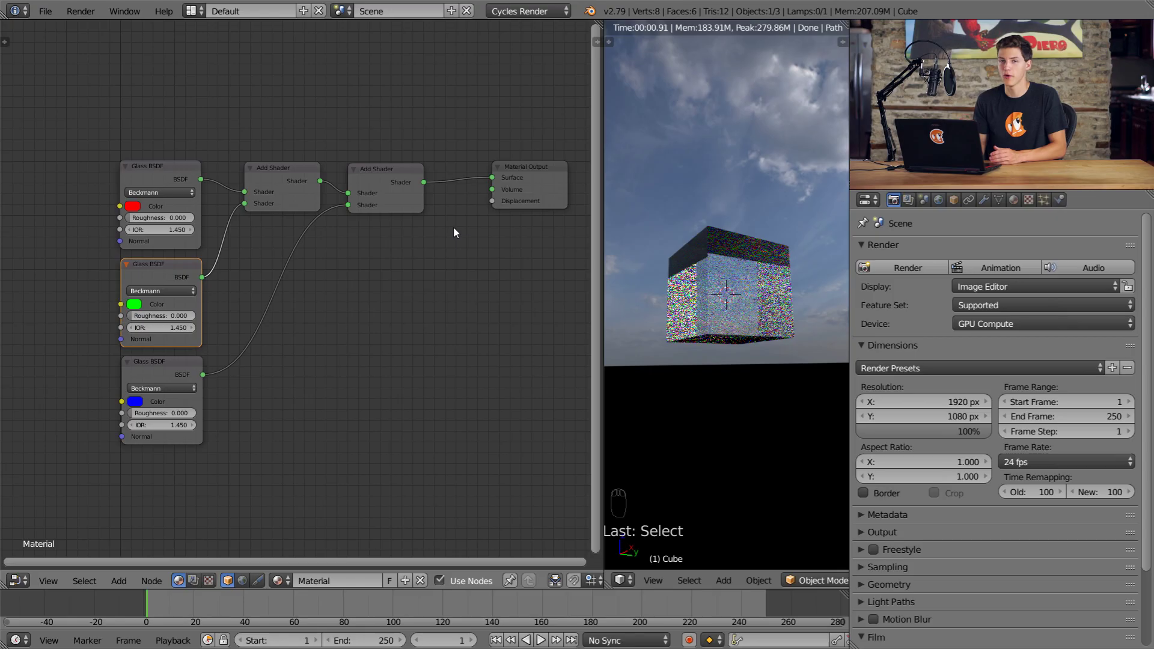
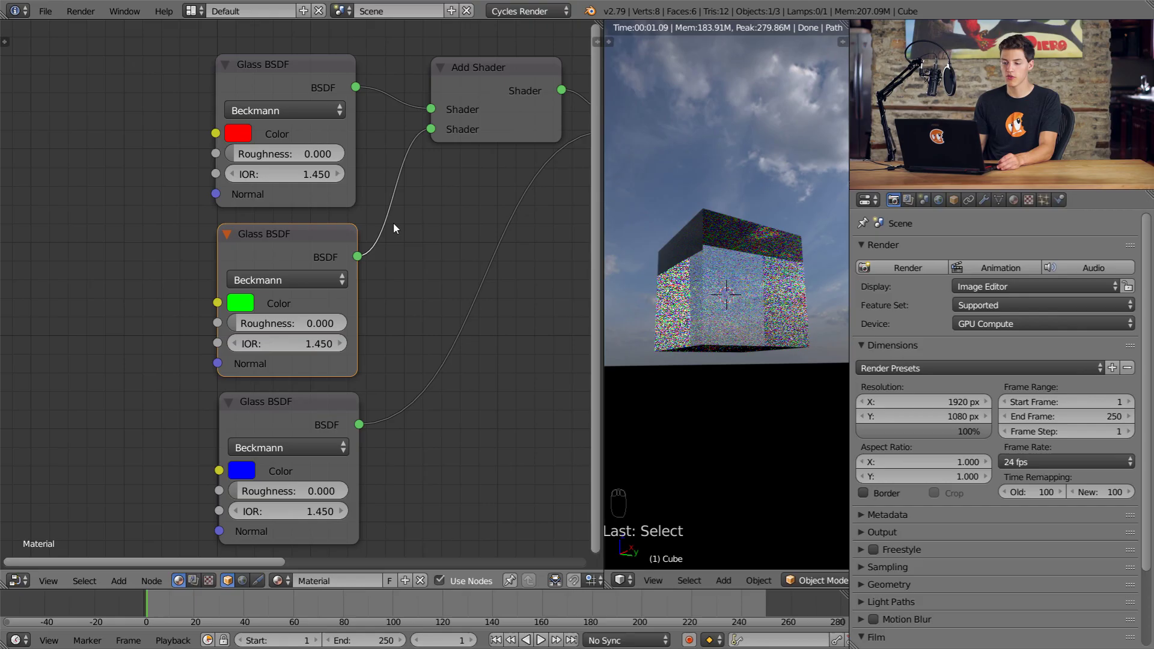
Set distinct IORs: red glass 1.400, green 1.450, blue slightly above 1.45.
{"action": "left_click_drag", "start_coordinate": [287, 137], "coordinate": [301, 345]}
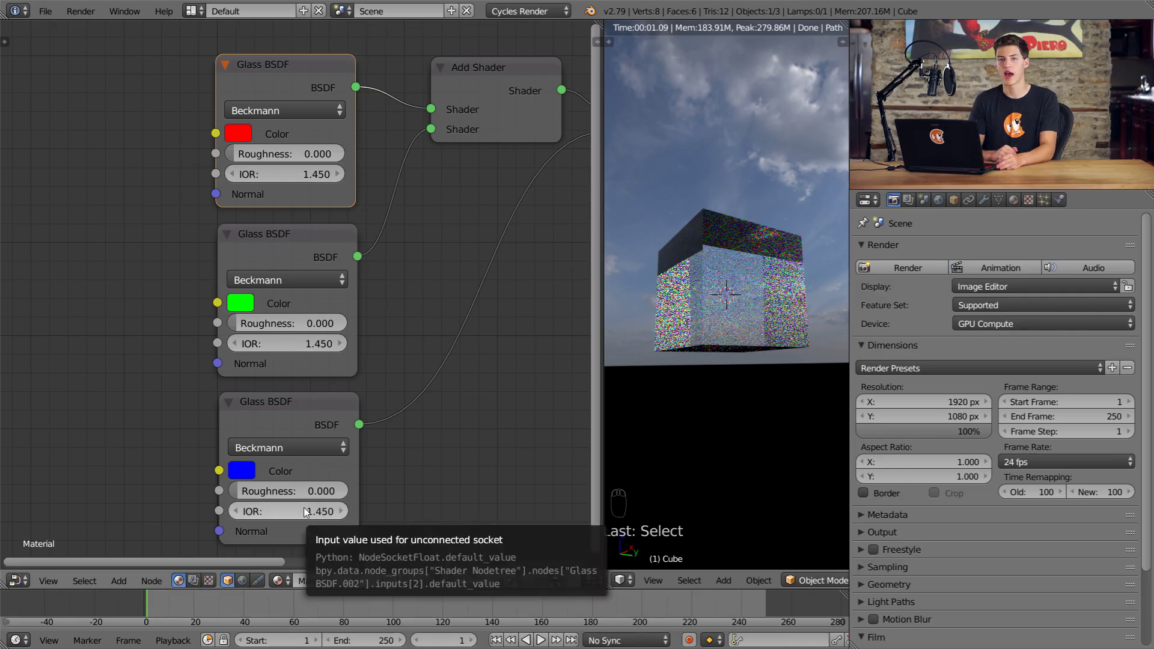
{"action": "left_click_drag", "start_coordinate": [278, 270], "coordinate": [278, 269]}
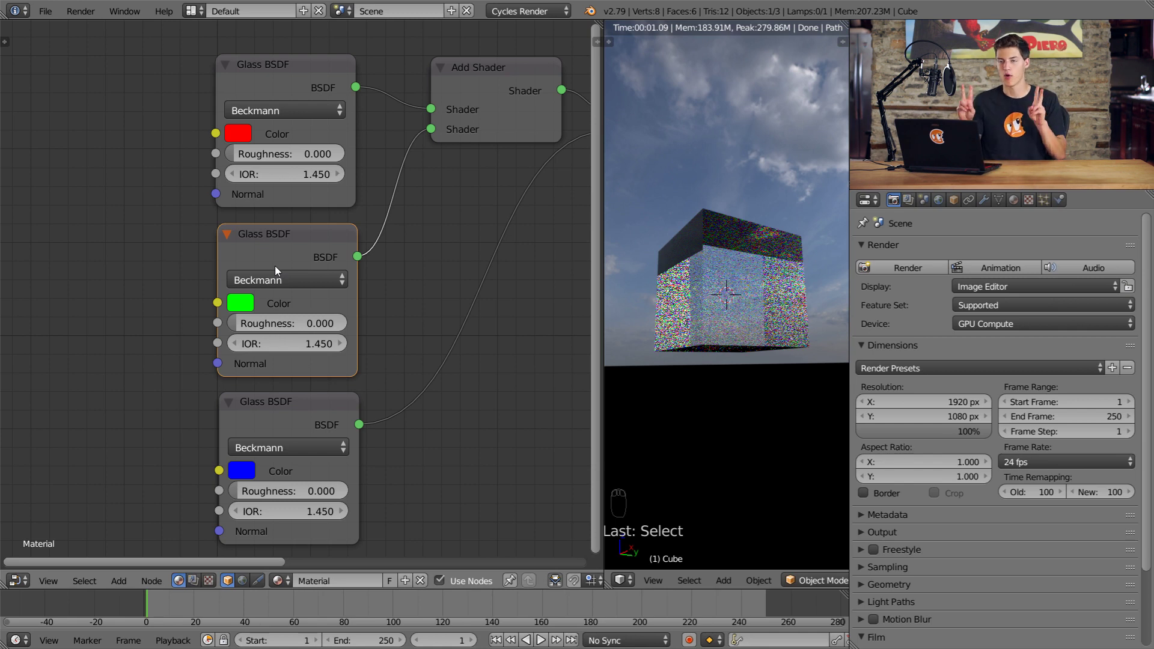
{"action": "left_click_drag", "start_coordinate": [285, 203], "coordinate": [325, 288]}
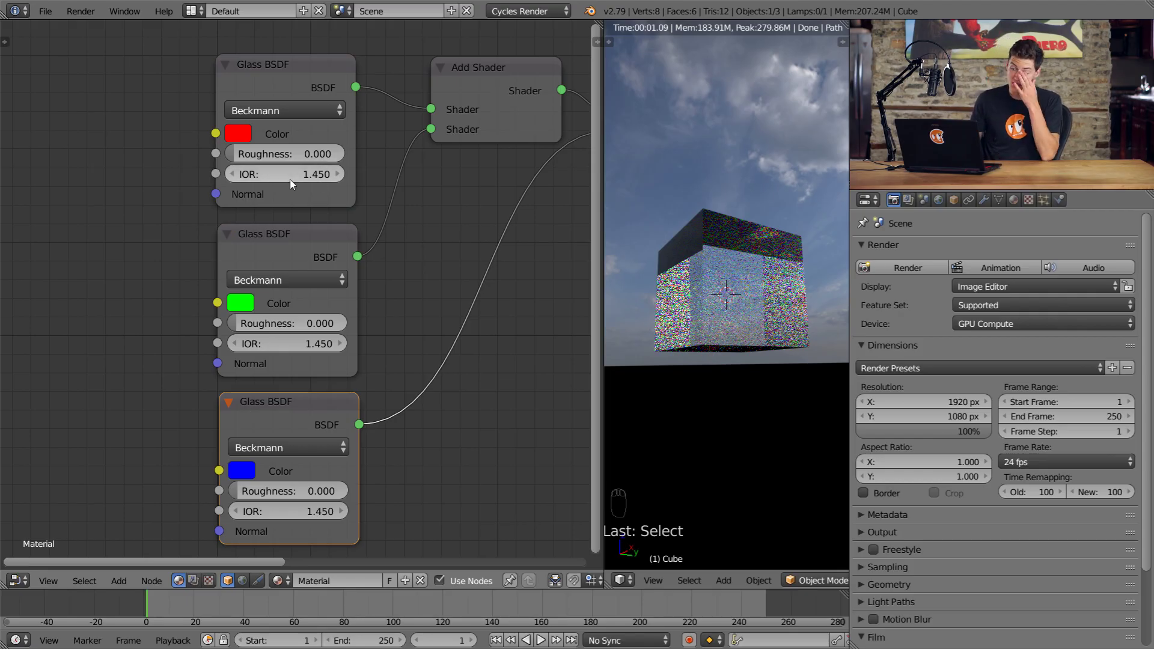
{"action": "left_click_drag", "start_coordinate": [301, 182], "coordinate": [300, 181]}
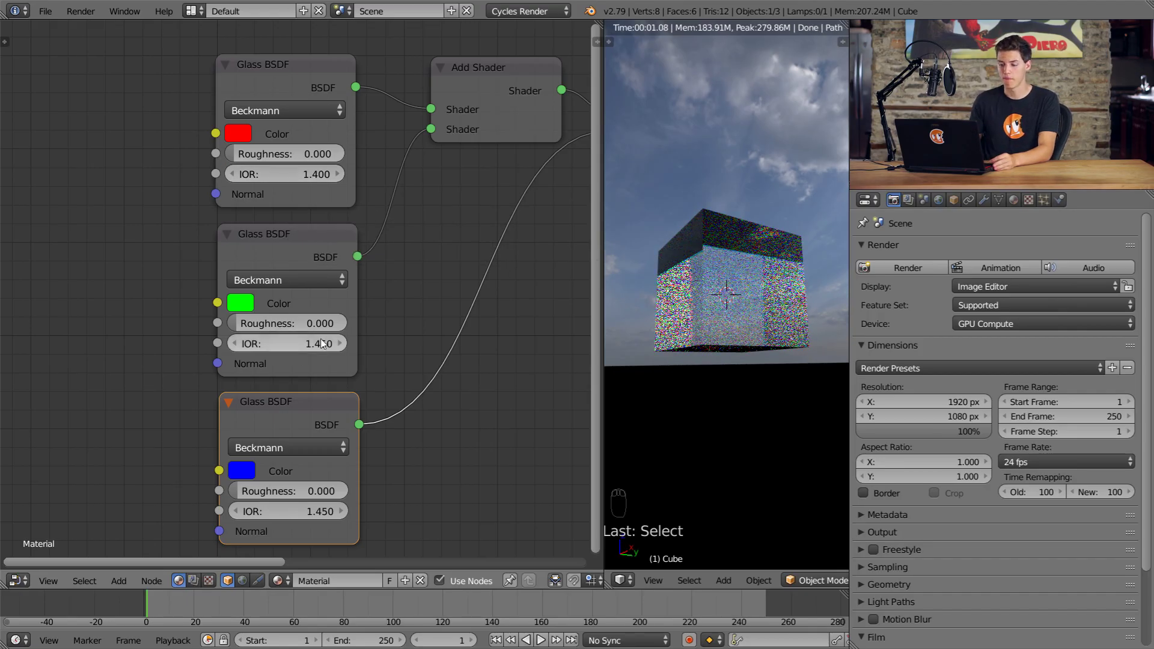
{"action": "left_click_drag", "start_coordinate": [316, 517], "coordinate": [321, 513]}
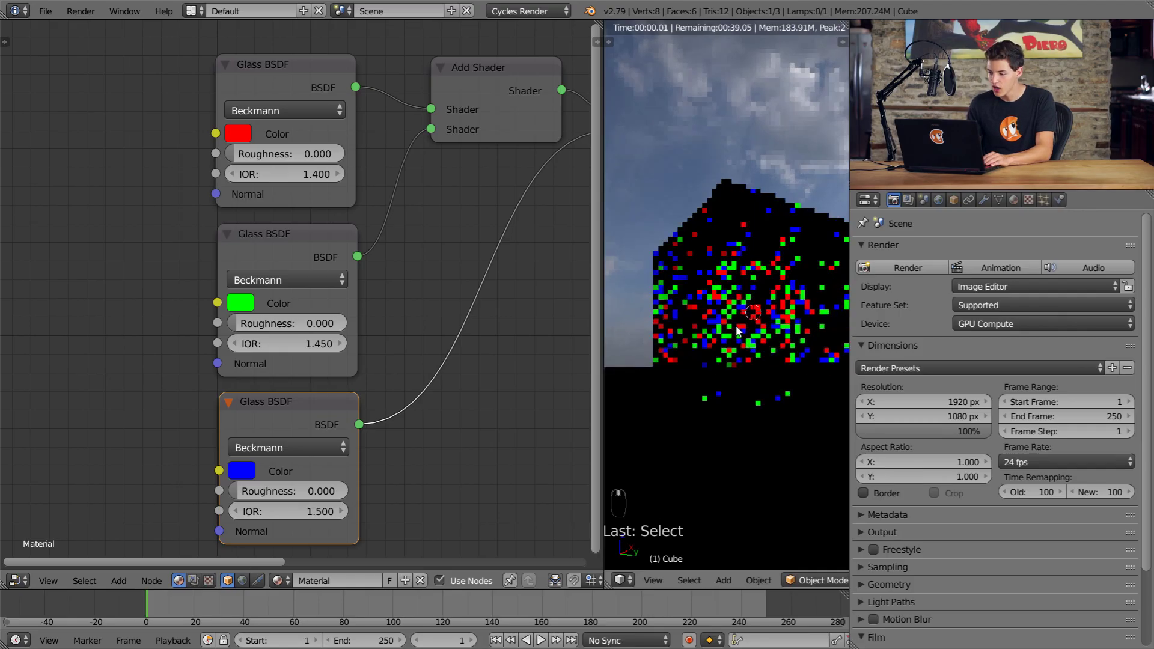
{"action": "middle_click", "coordinate": [712, 220]}
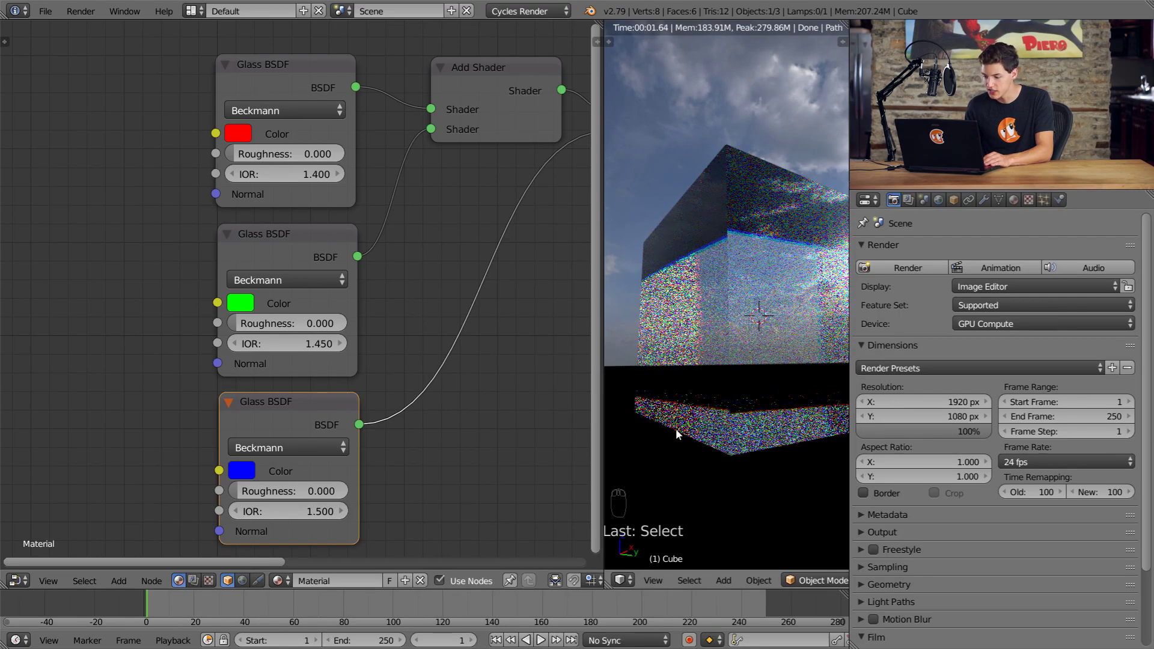
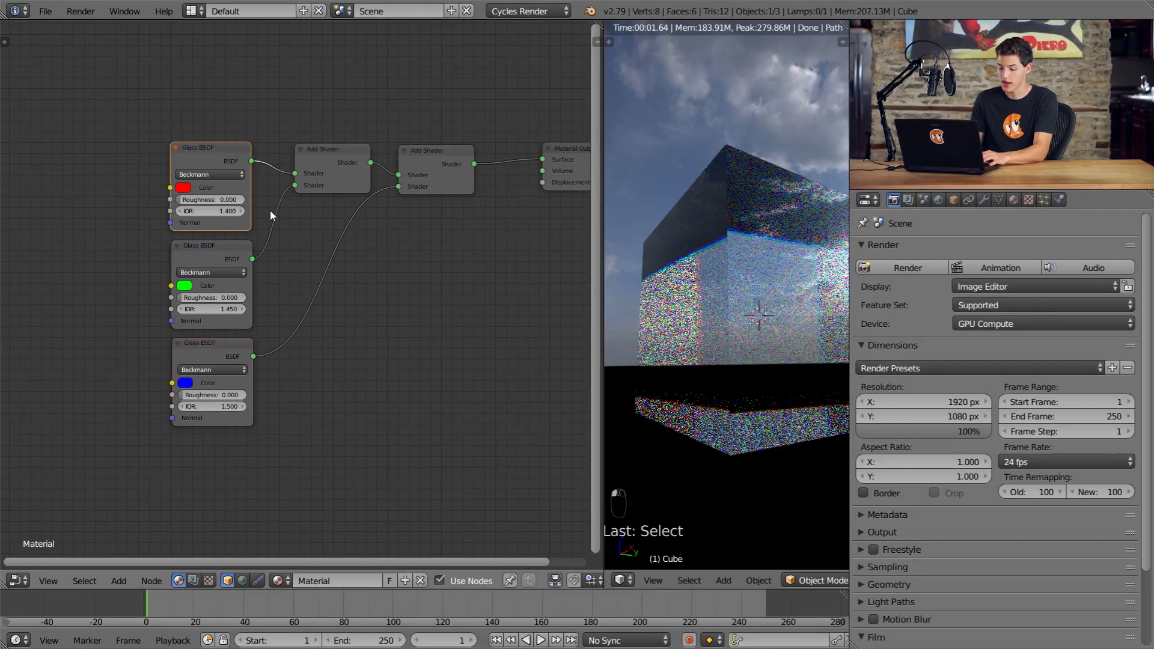
Box-select all glass and Add Shader nodes and group them with Ctrl+G.
{"action": "middle_click", "coordinate": [153, 151]}
{"action": "key", "text": "b"}
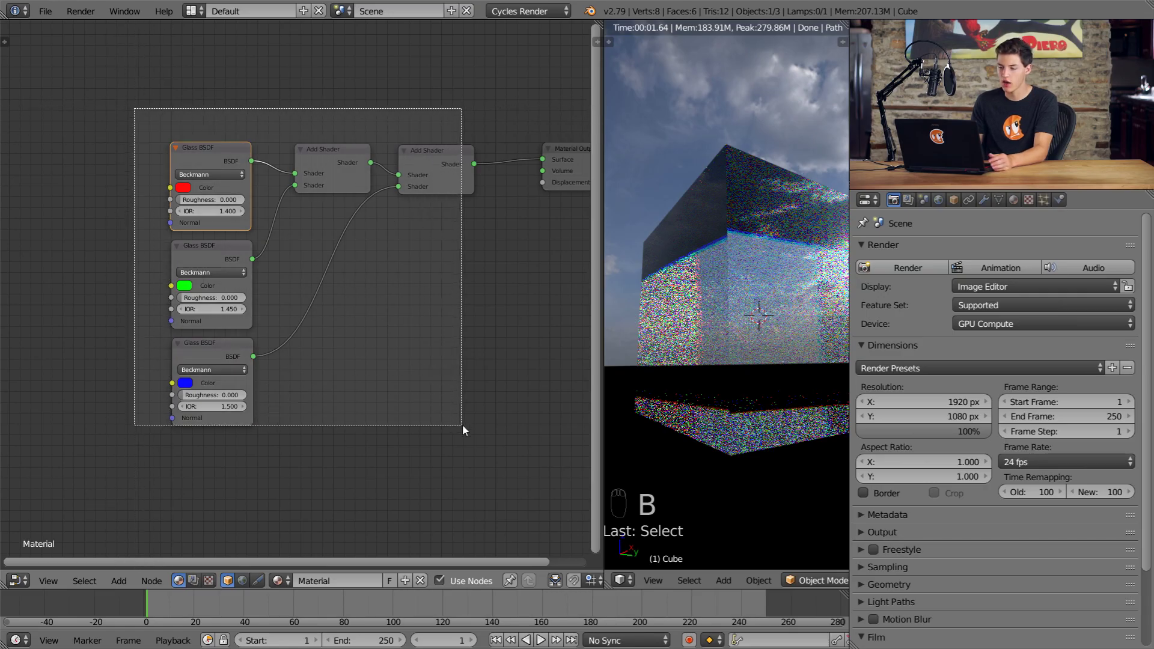
{"action": "left_click_drag", "start_coordinate": [492, 395], "coordinate": [466, 207]}
{"action": "key", "text": "ctrl+g"}
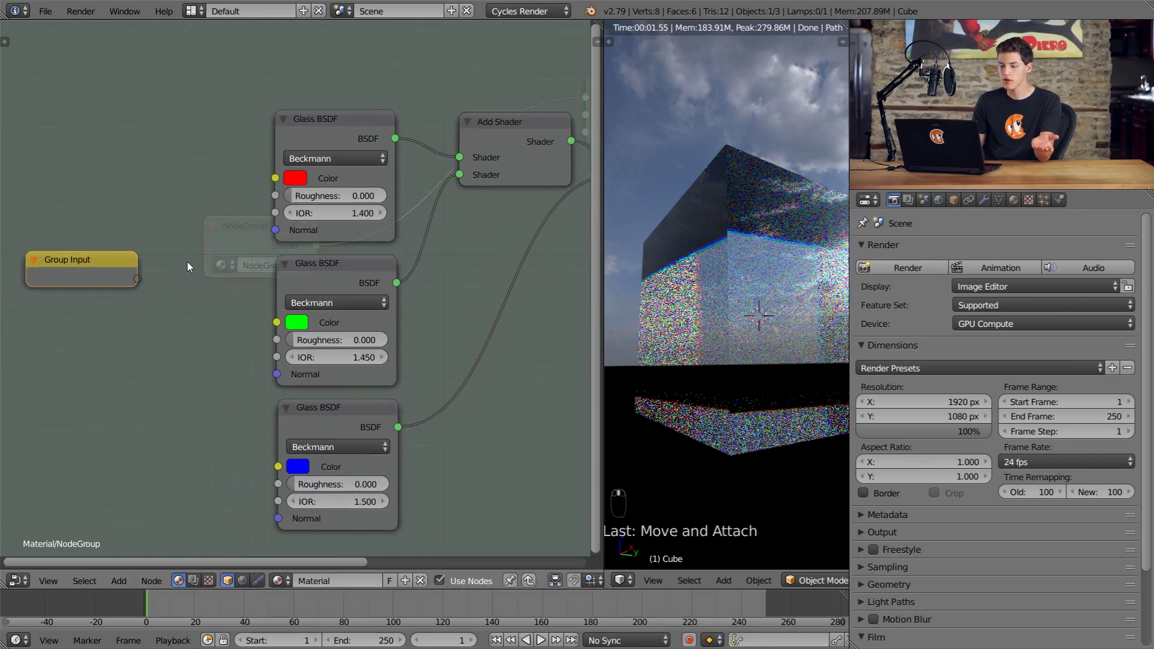
Wire the Group Input's shared Roughness and Normal sockets into the glass shaders.
{"action": "left_click_drag", "start_coordinate": [226, 272], "coordinate": [112, 273]}
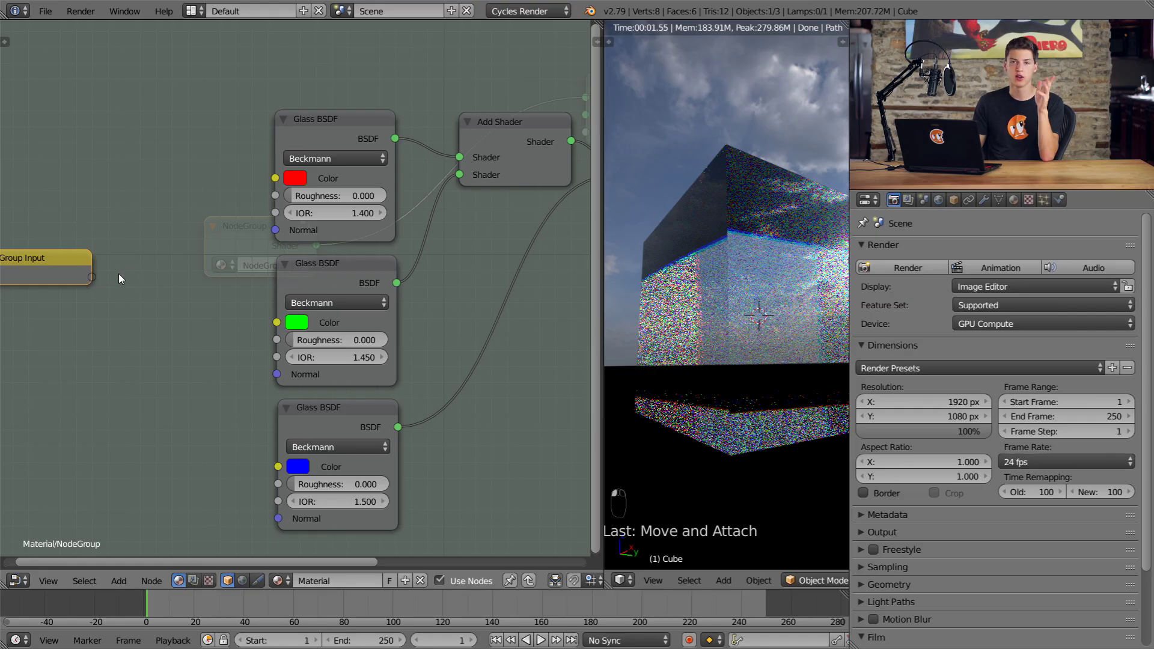
{"action": "left_click_drag", "start_coordinate": [127, 284], "coordinate": [200, 266]}
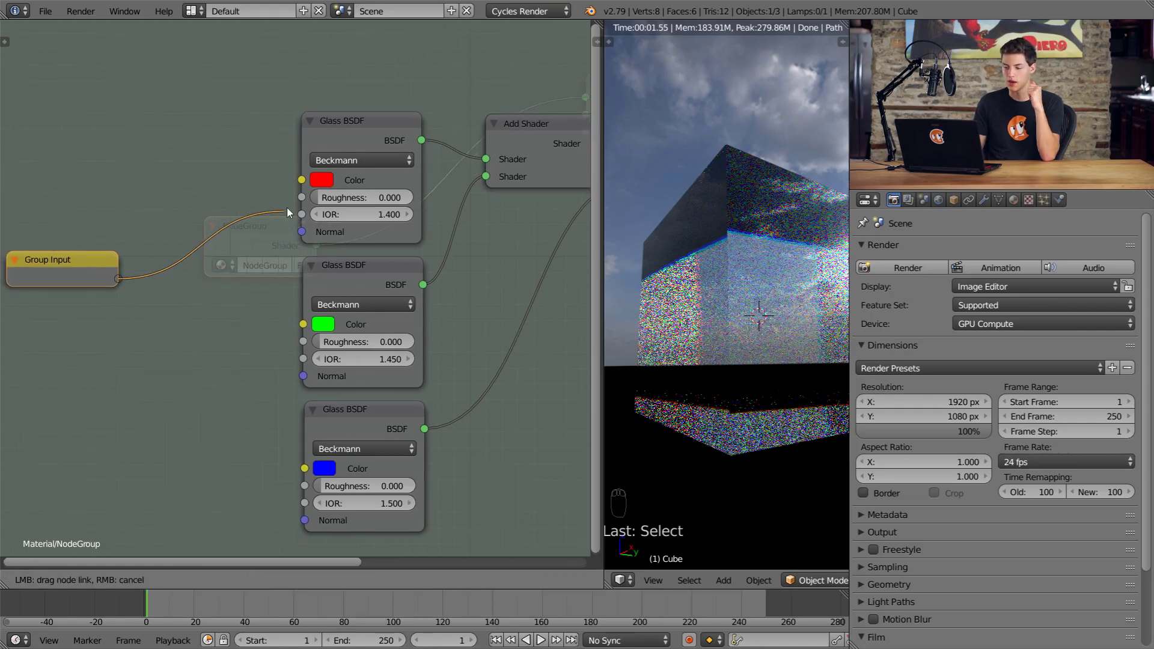
{"action": "left_click", "coordinate": [212, 289]}
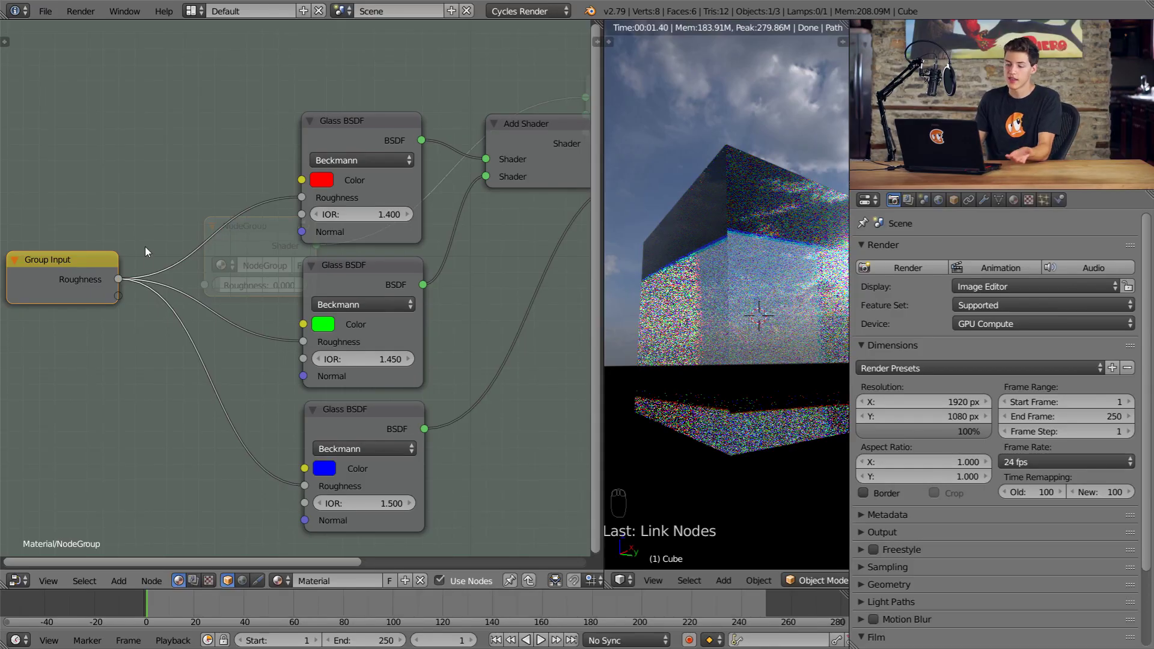
{"action": "left_click_drag", "start_coordinate": [138, 295], "coordinate": [309, 376]}
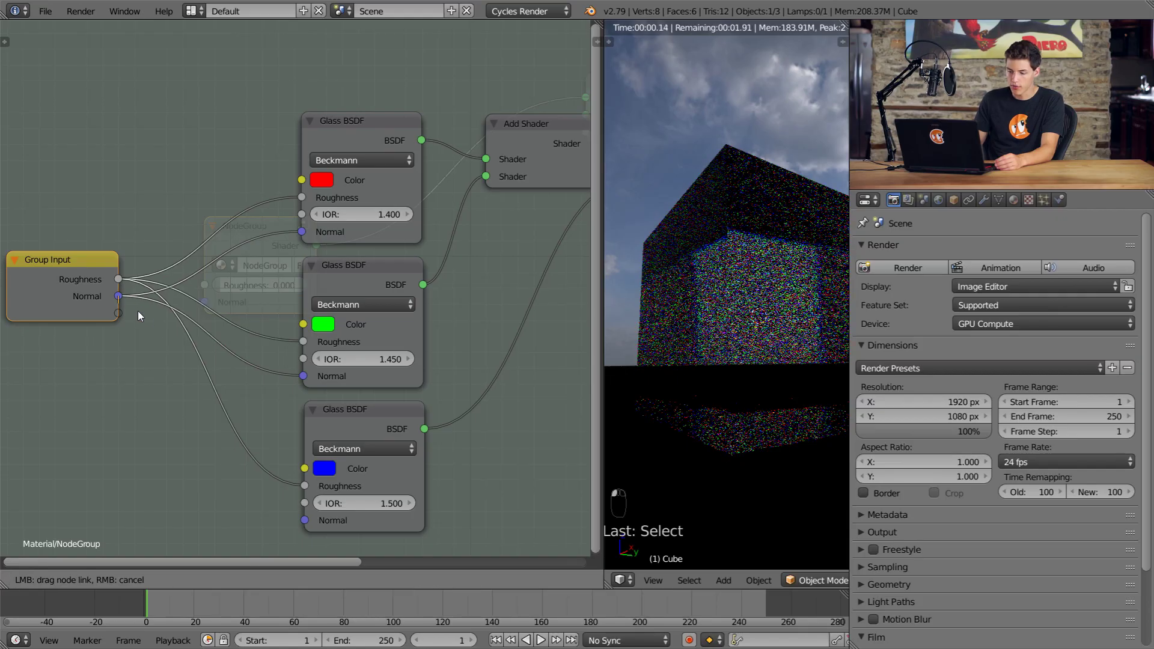
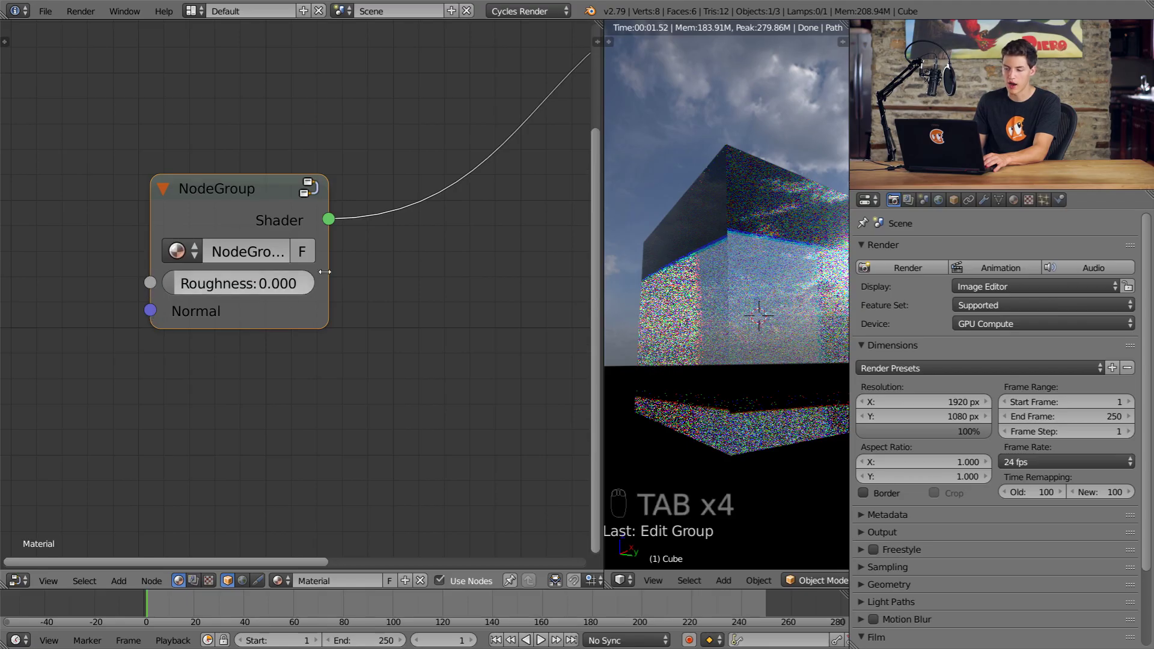
Enter the node group again to continue editing the glass network.
{"action": "key", "text": "Tab"}
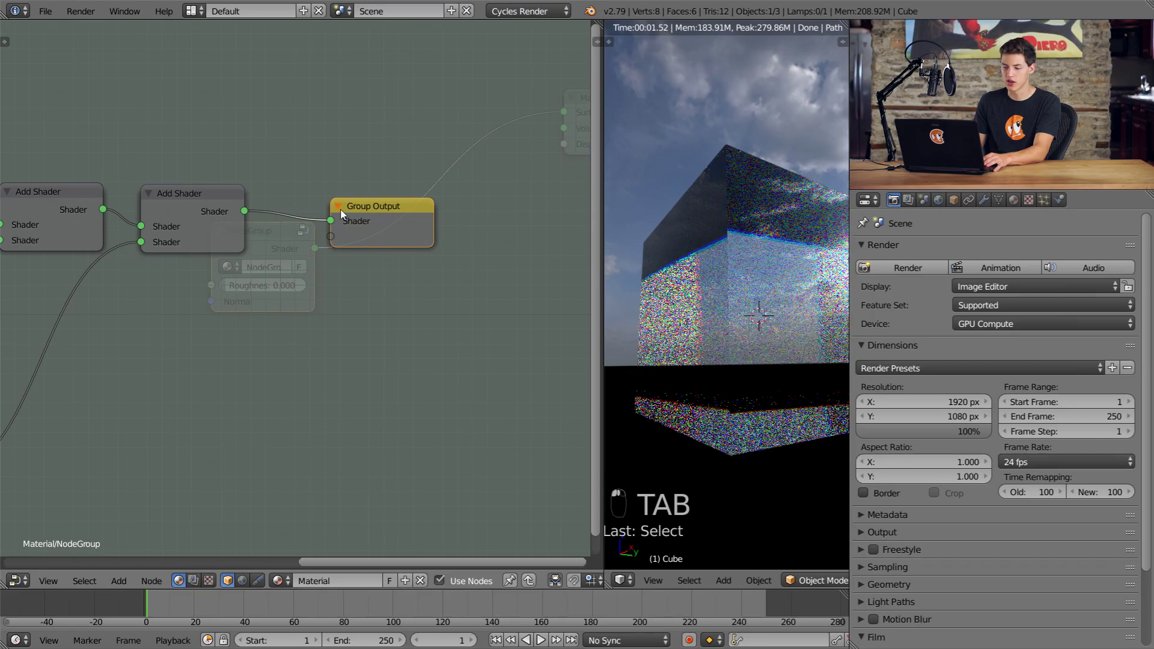
{"action": "middle_click", "coordinate": [246, 219]}
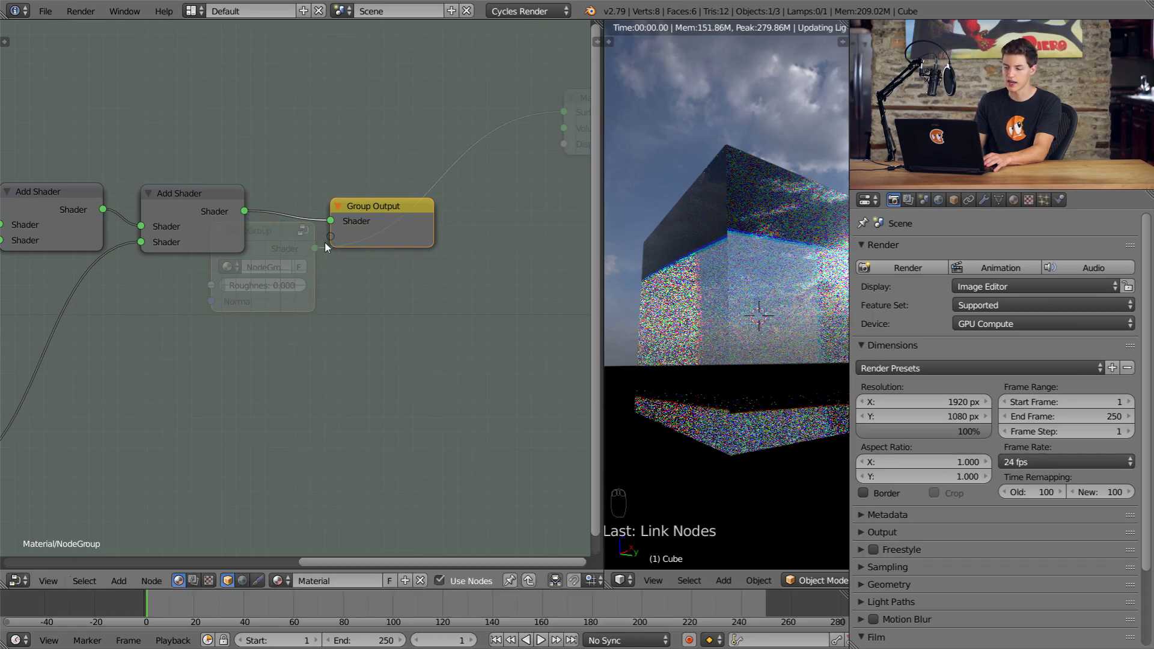
Place a new Add math node near the Group Input inside the group.
{"action": "left_click_drag", "start_coordinate": [336, 239], "coordinate": [296, 244]}
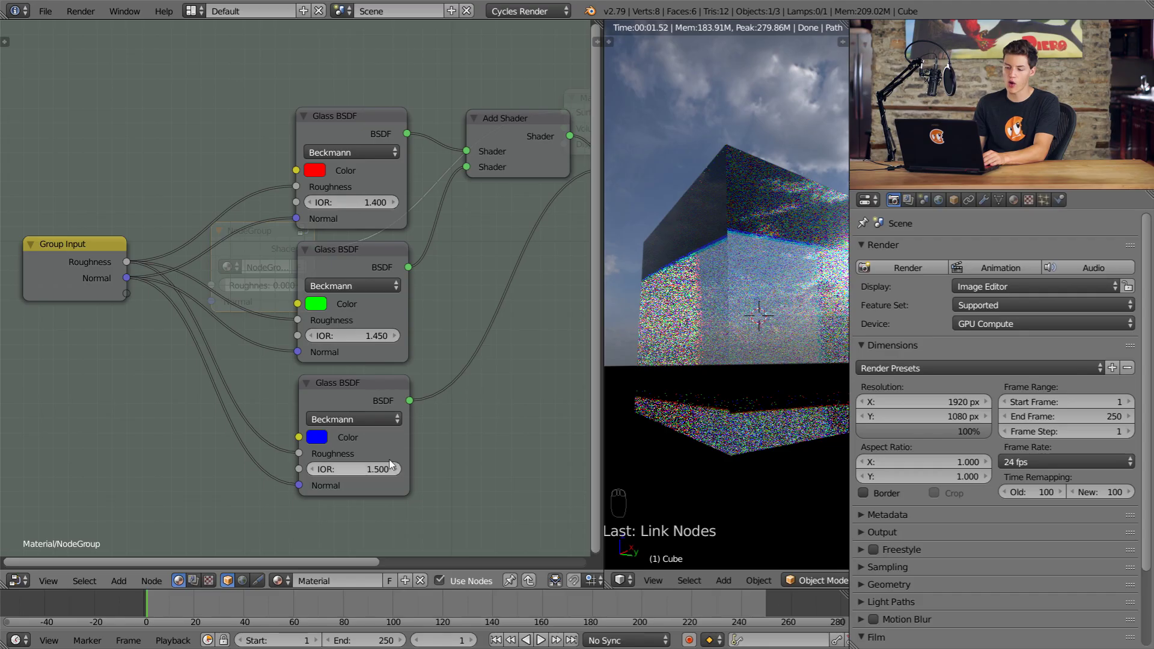
{"action": "left_click_drag", "start_coordinate": [363, 374], "coordinate": [272, 285]}
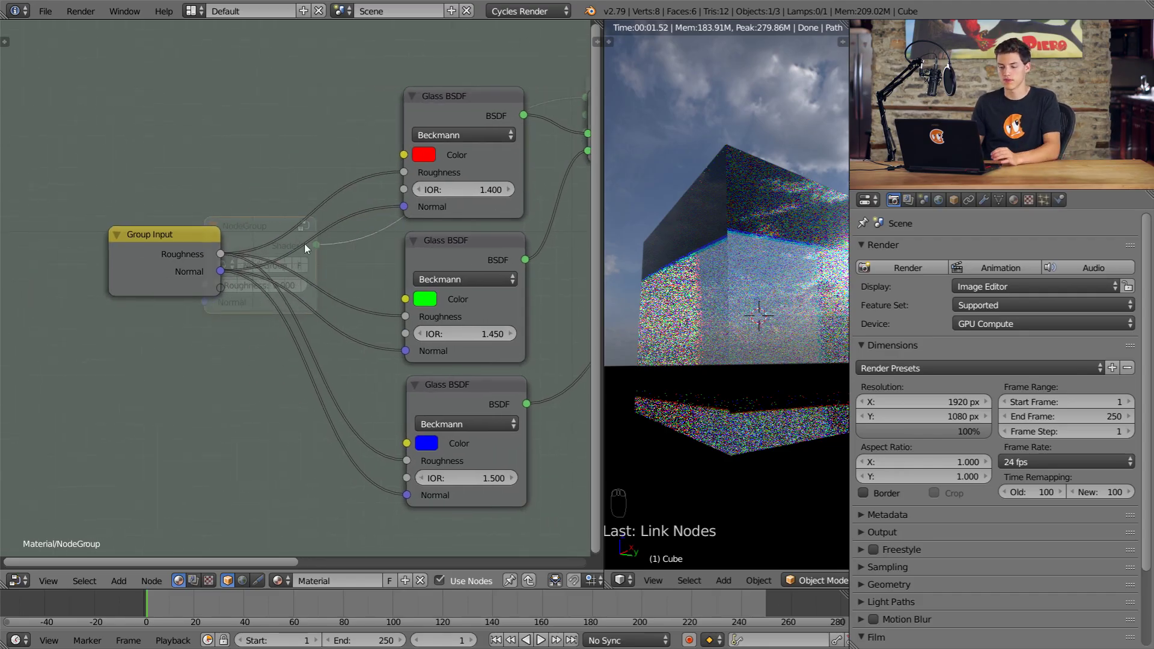
{"action": "left_click", "coordinate": [200, 259]}
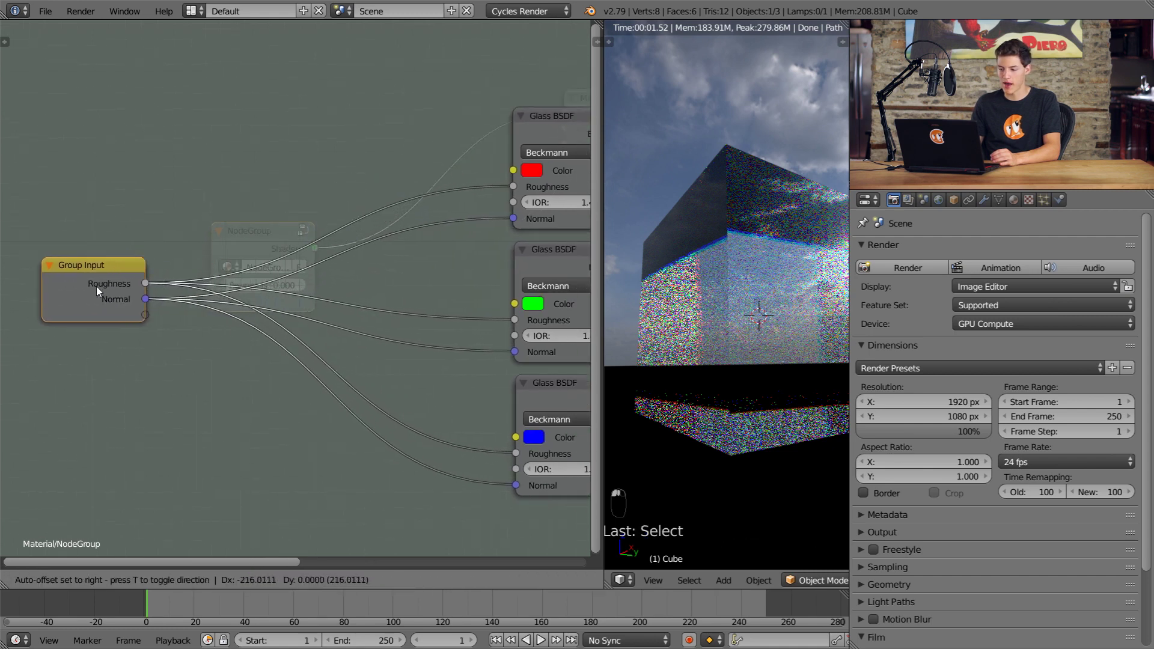
Move the Add math node above the Group Input node.
{"action": "key", "text": "shift+a"}
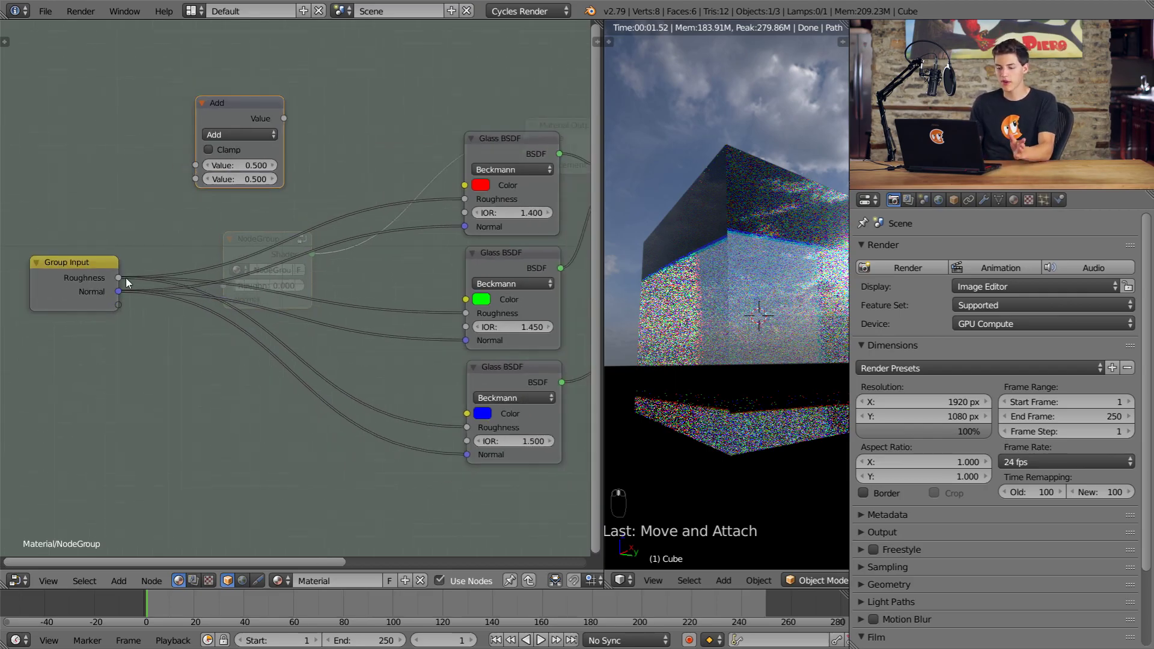
{"action": "middle_click", "coordinate": [123, 315]}
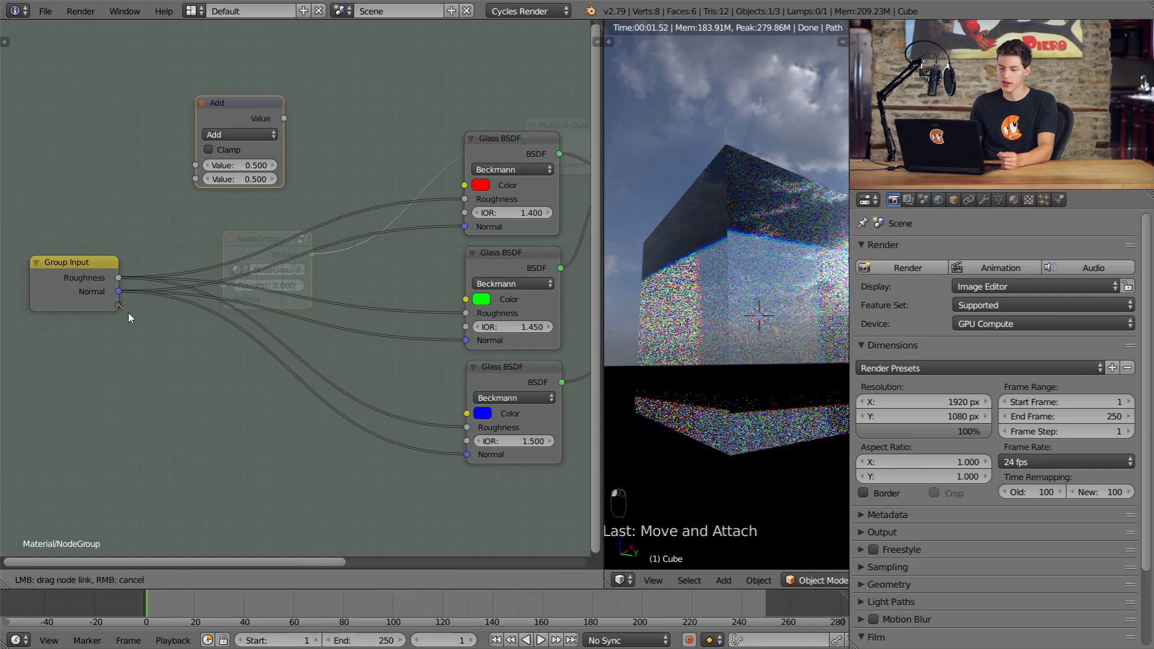
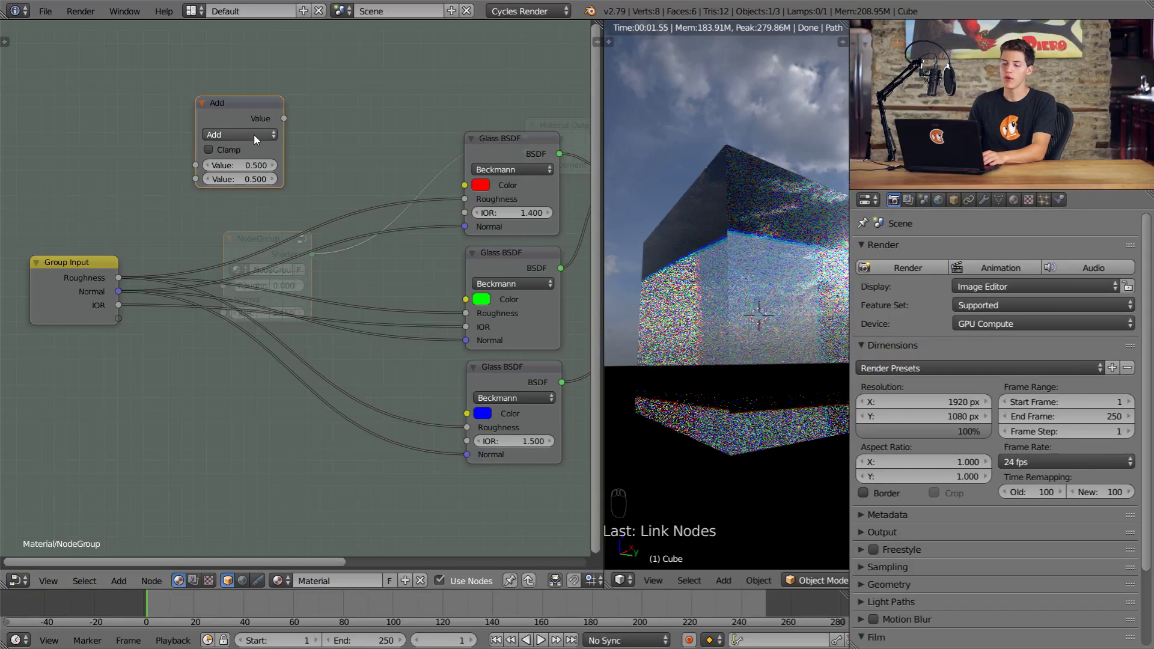
Make the math node Subtract the group IOR by 0.050 and feed the red glass IOR.
{"action": "left_click_drag", "start_coordinate": [276, 110], "coordinate": [255, 155]}
{"action": "left_click_drag", "start_coordinate": [188, 217], "coordinate": [139, 317]}
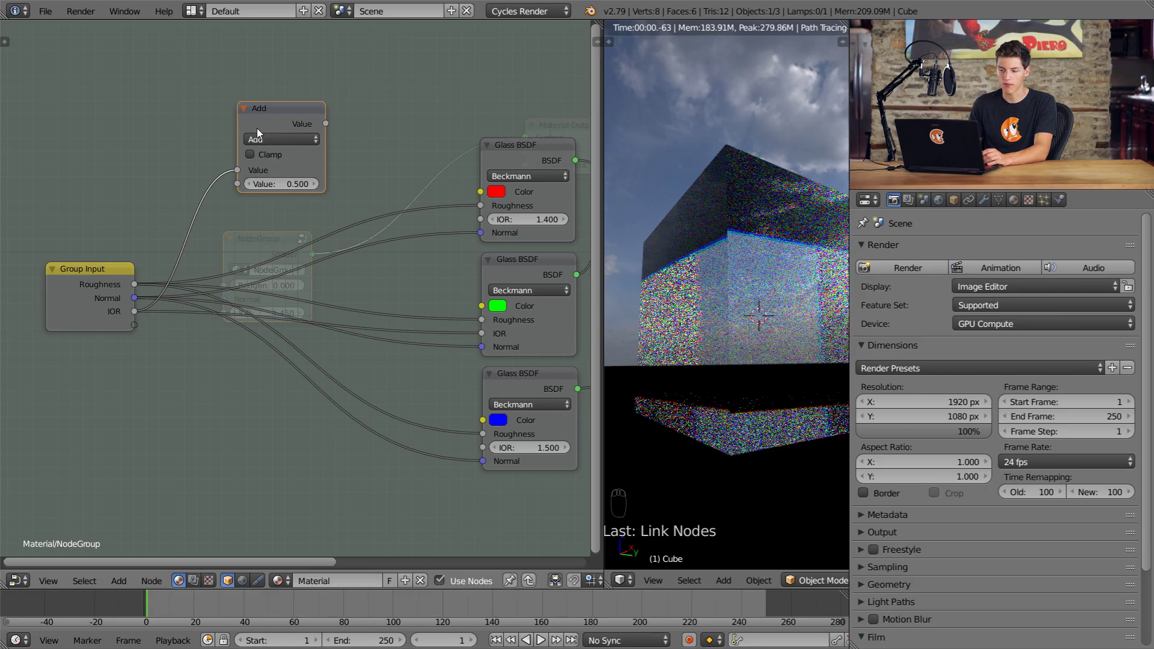
{"action": "left_click_drag", "start_coordinate": [263, 144], "coordinate": [260, 152]}
{"action": "left_click_drag", "start_coordinate": [284, 186], "coordinate": [341, 138]}
{"action": "left_click_drag", "start_coordinate": [329, 130], "coordinate": [509, 174]}
{"action": "left_click_drag", "start_coordinate": [508, 172], "coordinate": [277, 261]}
{"action": "middle_click", "coordinate": [207, 254]}
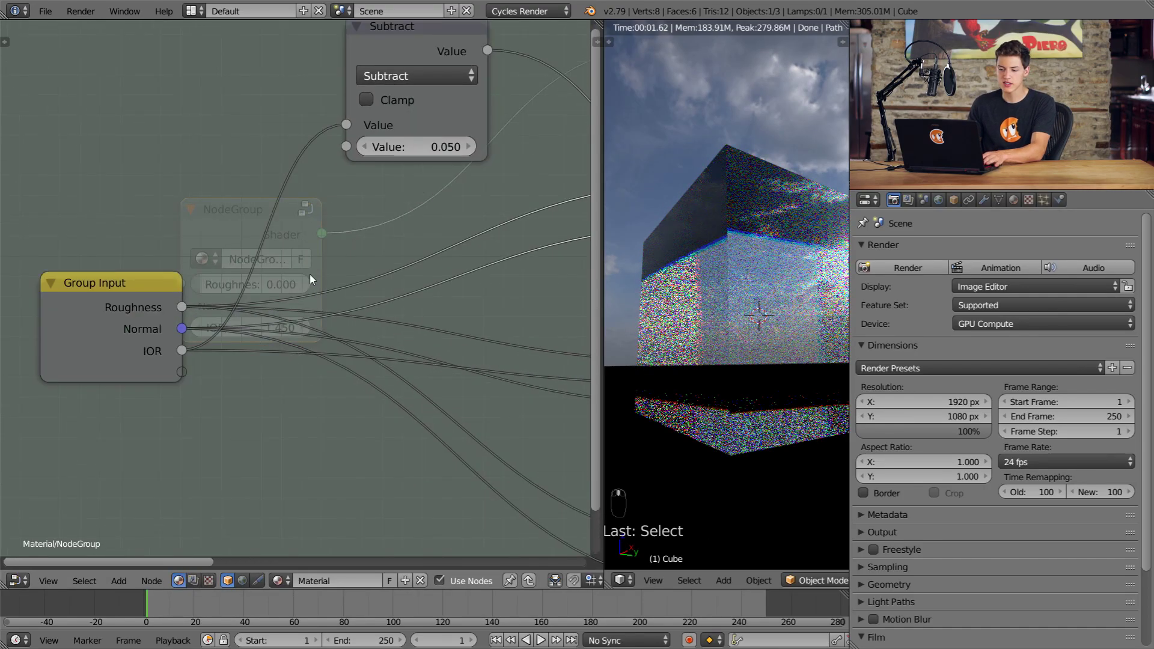
Step out of the group to check its IOR input reads 1.450, then back in.
{"action": "key", "text": "Tab"}
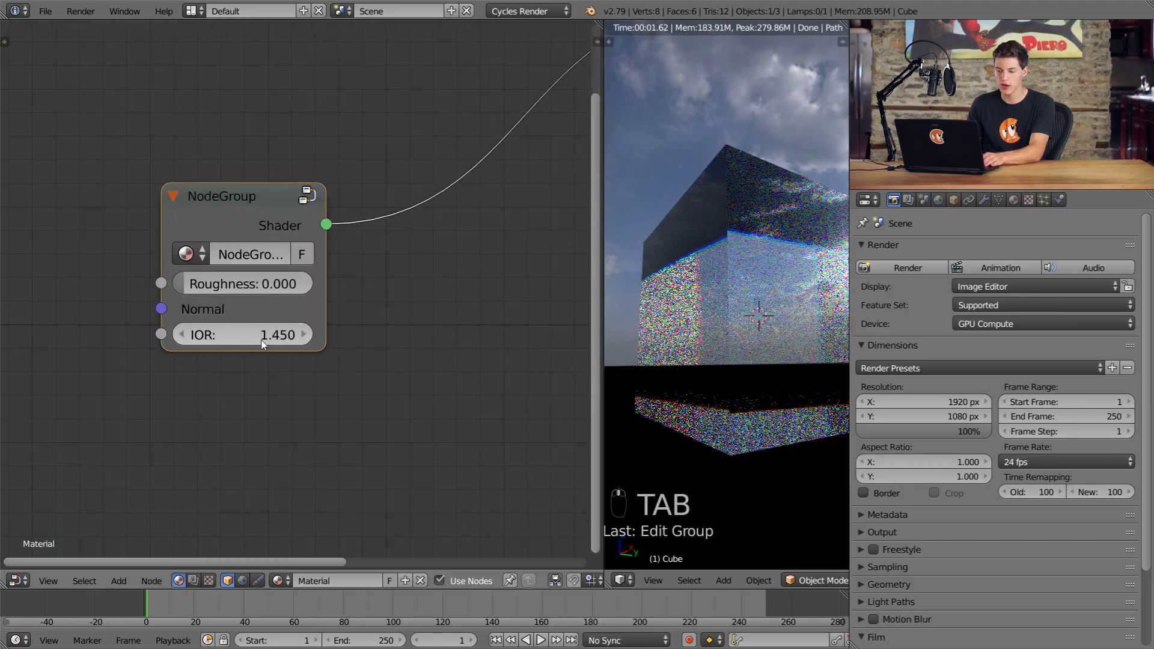
{"action": "key", "text": "Tab"}
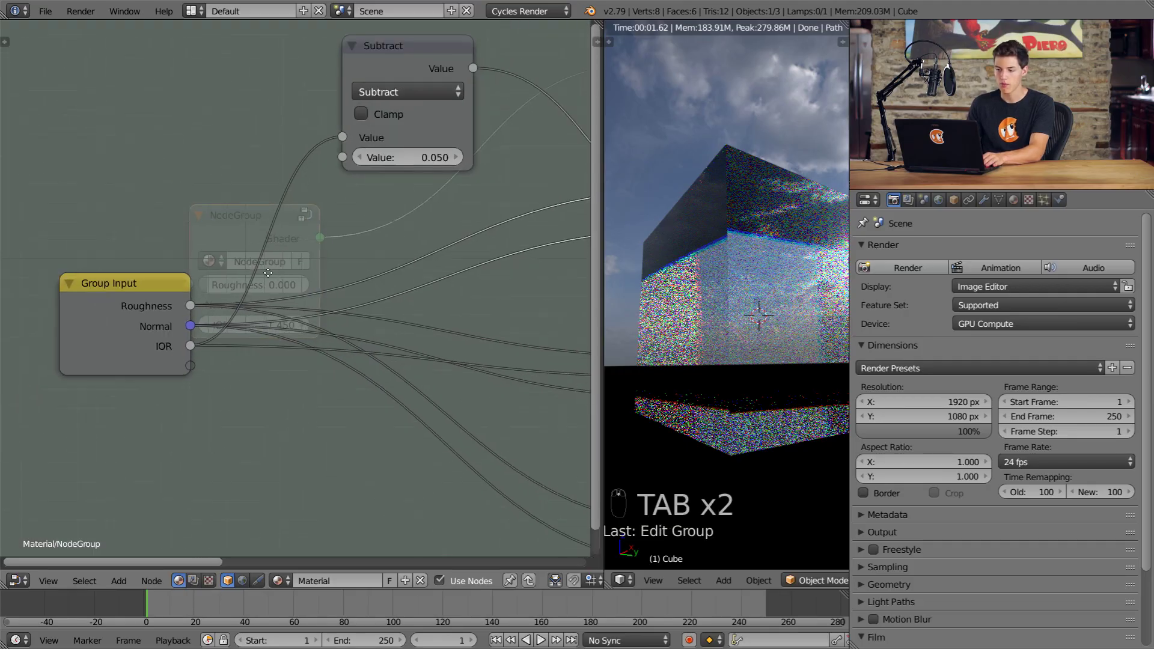
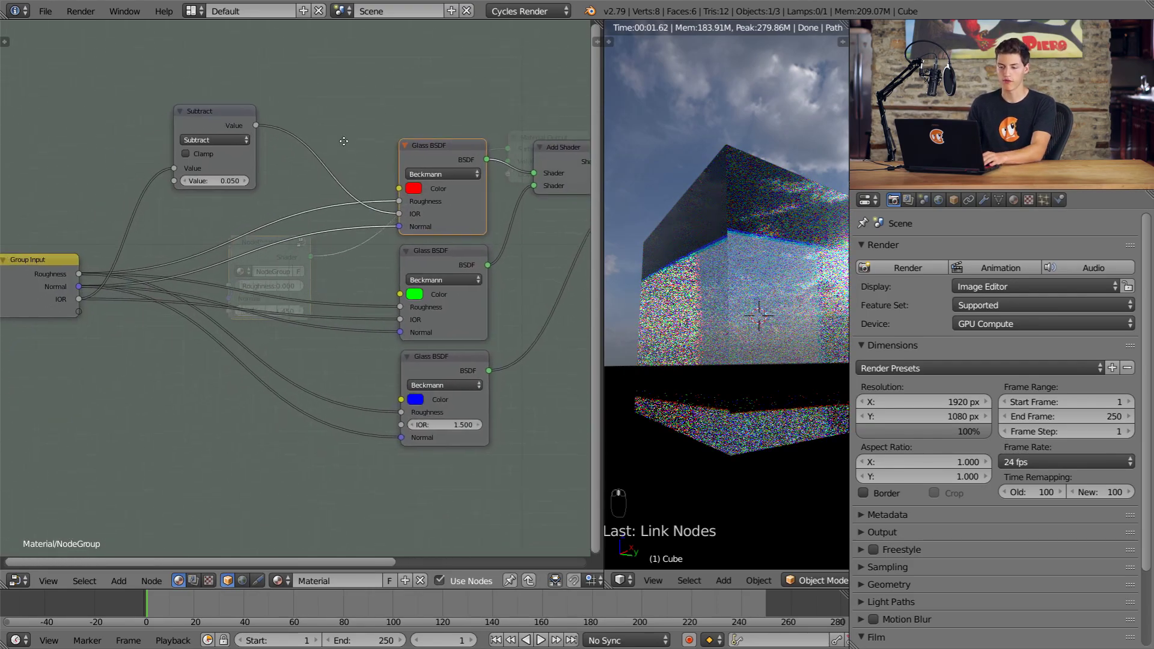
Duplicate the Subtract node below Group Input and switch the copy to Add 0.050.
{"action": "right_click", "coordinate": [289, 59]}
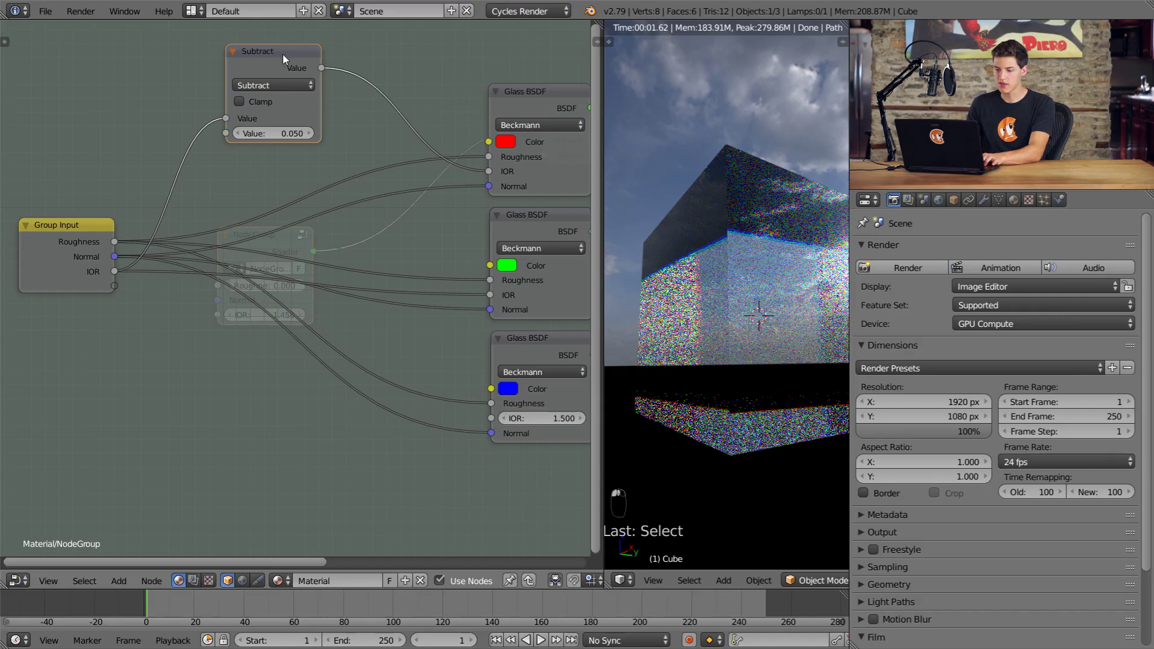
{"action": "key", "text": "shift+d"}
{"action": "left_click", "coordinate": [279, 395]}
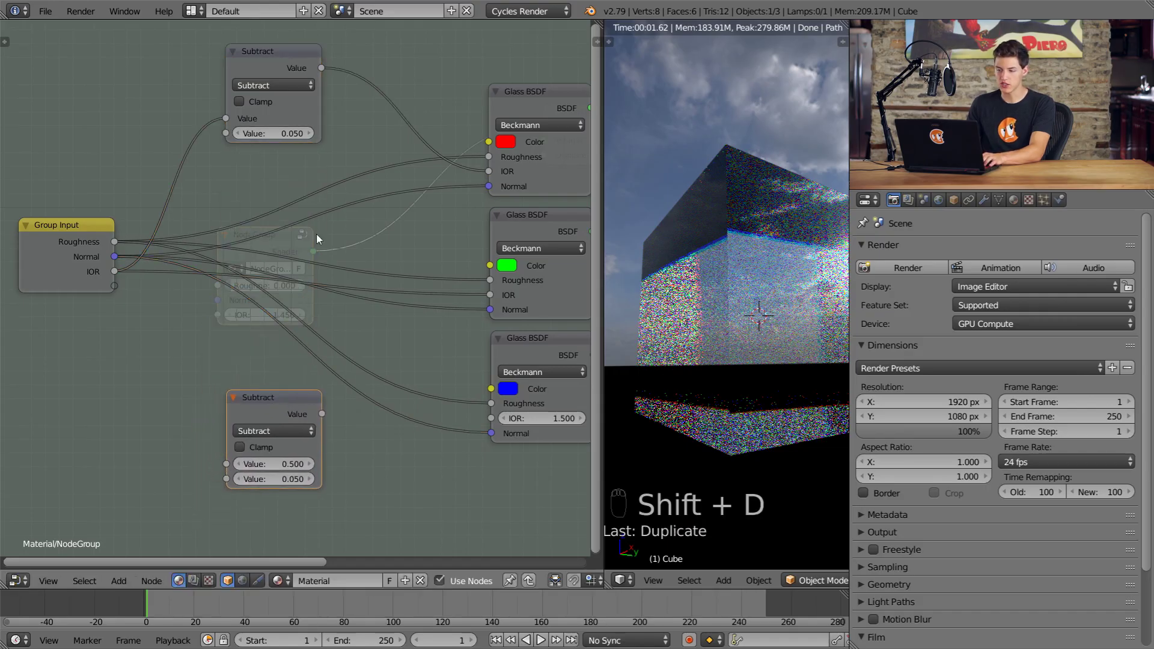
{"action": "left_click", "coordinate": [286, 434]}
{"action": "left_click_drag", "start_coordinate": [284, 421], "coordinate": [286, 424]}
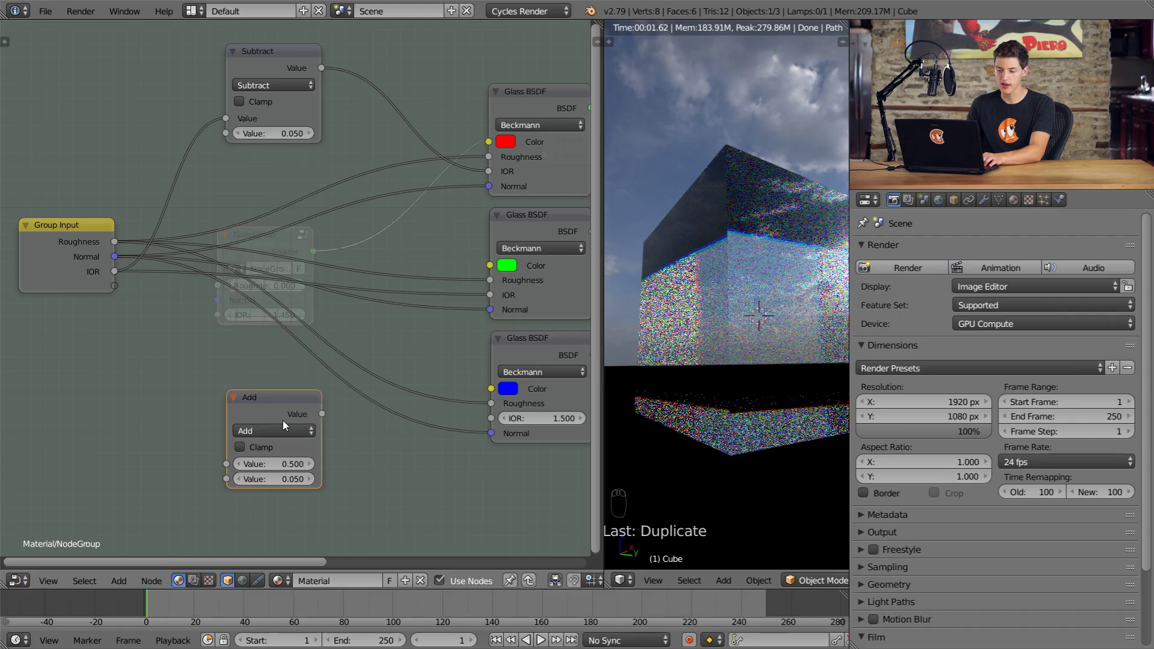
Wire the group IOR into the Add node and its result into the blue Glass BSDF IOR.
{"action": "left_click_drag", "start_coordinate": [123, 274], "coordinate": [307, 445]}
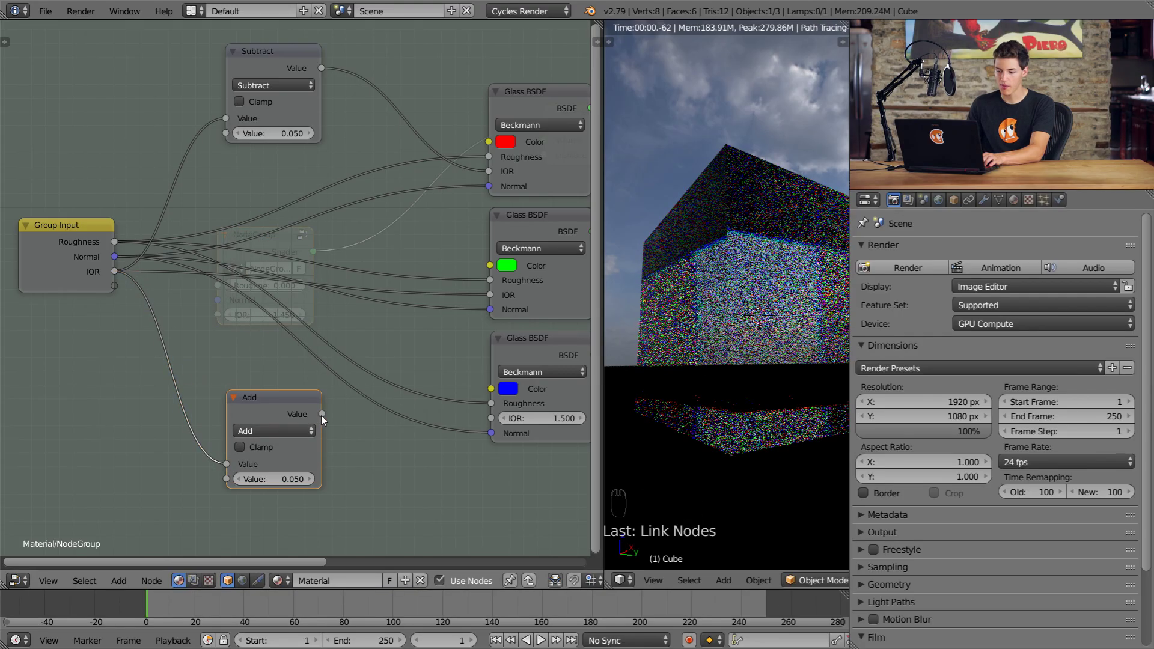
{"action": "left_click_drag", "start_coordinate": [385, 455], "coordinate": [492, 420]}
{"action": "left_click_drag", "start_coordinate": [543, 398], "coordinate": [243, 435]}
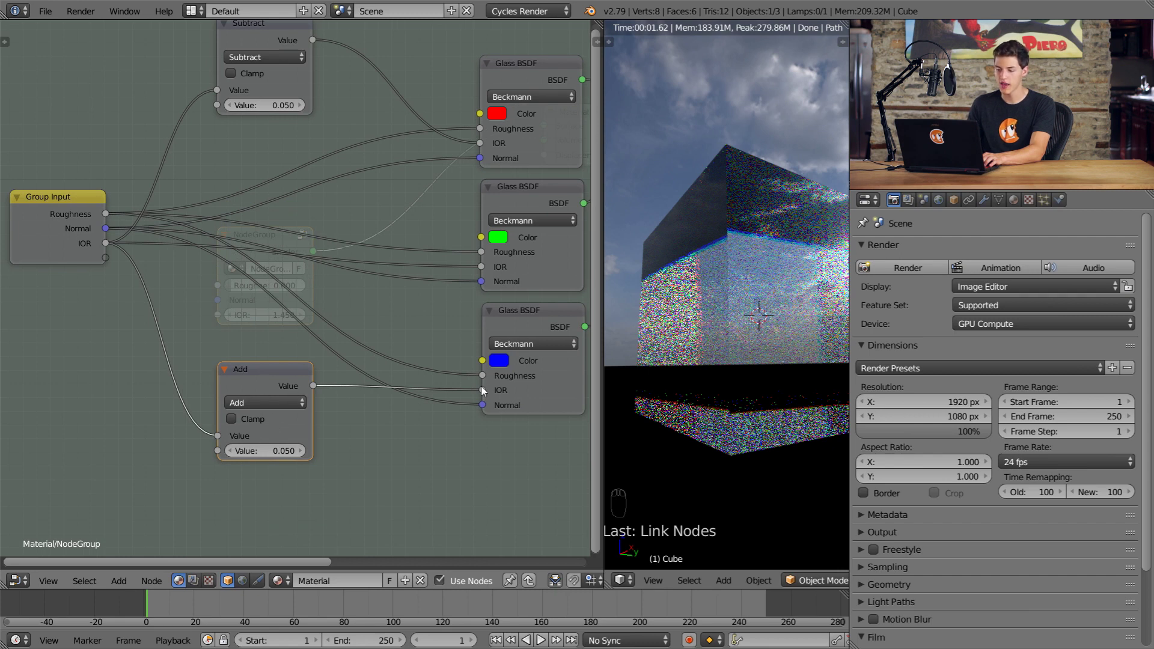
{"action": "left_click_drag", "start_coordinate": [535, 400], "coordinate": [485, 385]}
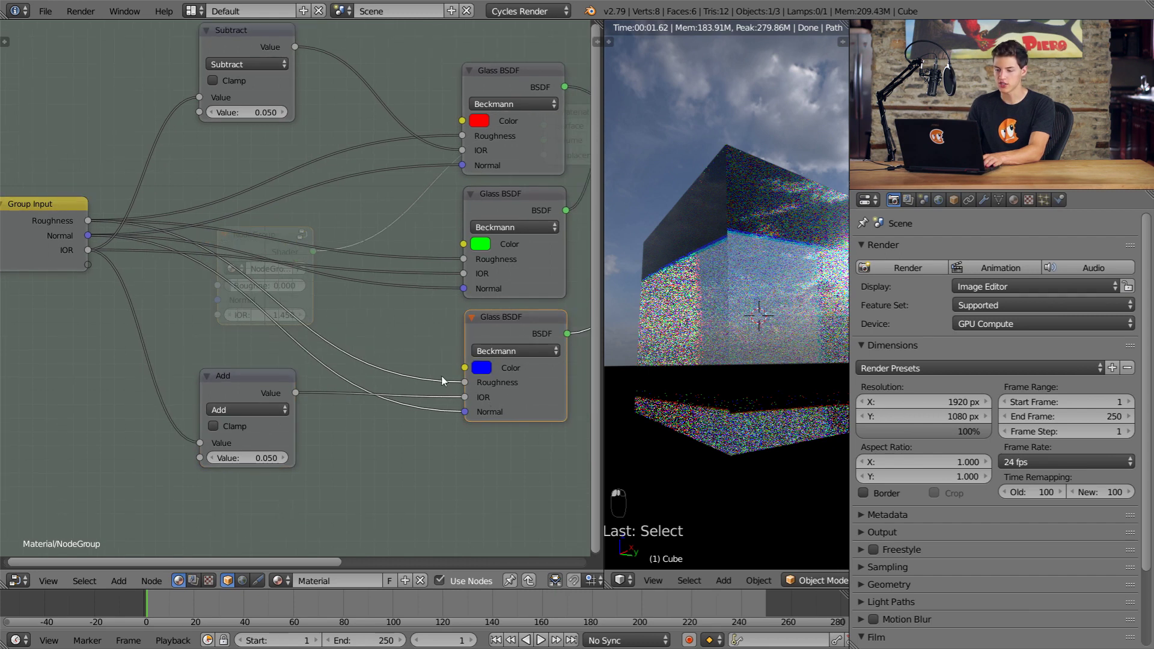
From outside the group, lower its IOR to 1.100 and watch the cube re-render.
{"action": "key", "text": "Tab"}
{"action": "middle_click", "coordinate": [286, 354]}
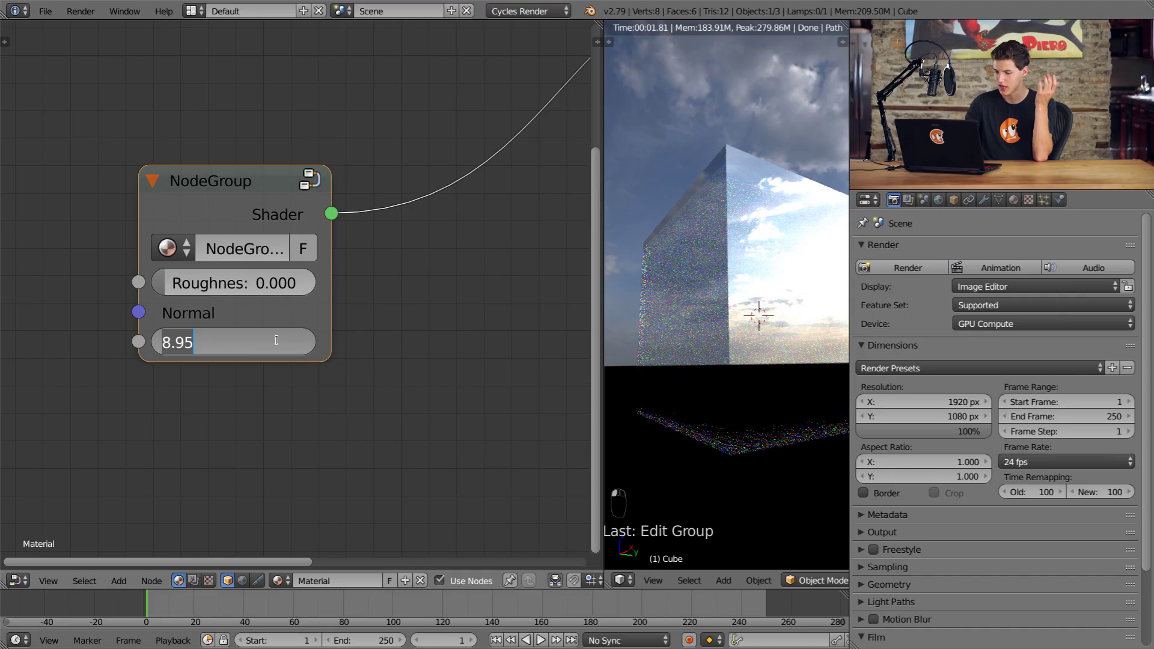
{"action": "left_click_drag", "start_coordinate": [281, 344], "coordinate": [252, 348]}
{"action": "key", "text": "KP_1"}
{"action": "middle_click", "coordinate": [425, 326]}
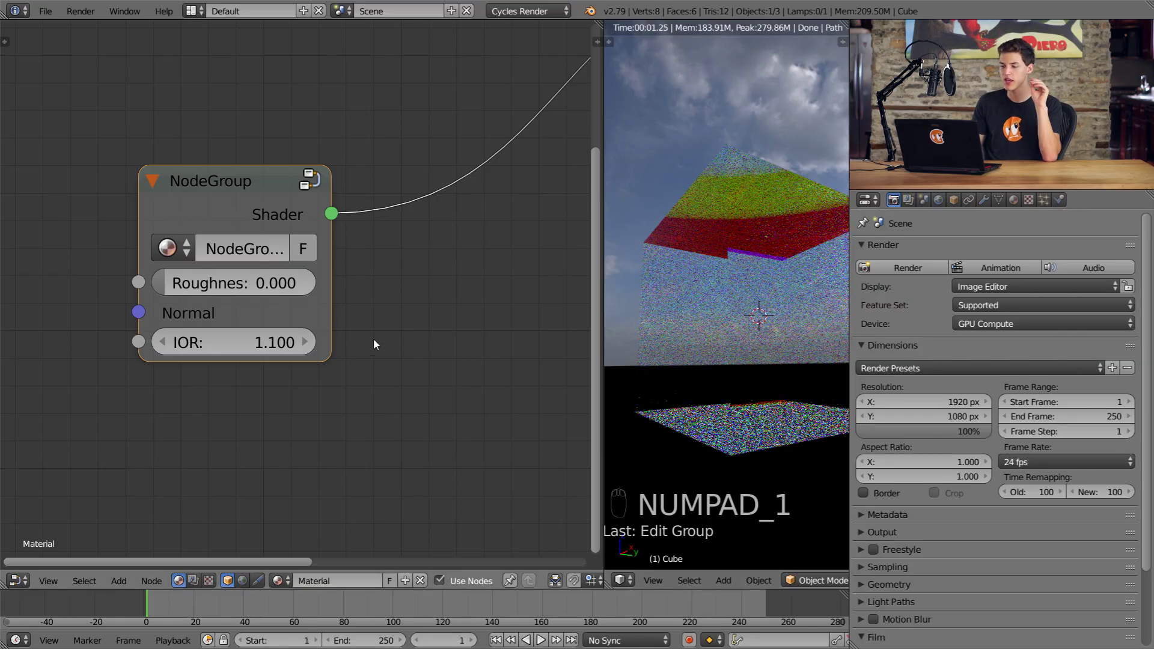
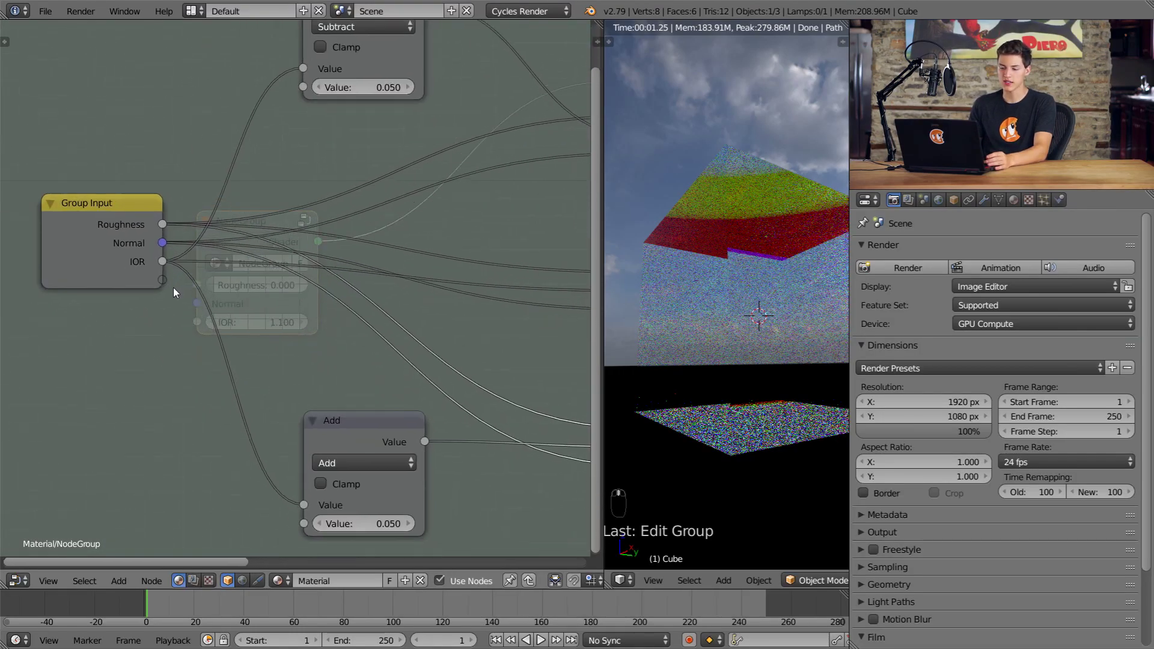
Expose the offset amount as a new group input feeding the Subtract and Add nodes.
{"action": "left_click", "coordinate": [165, 285]}
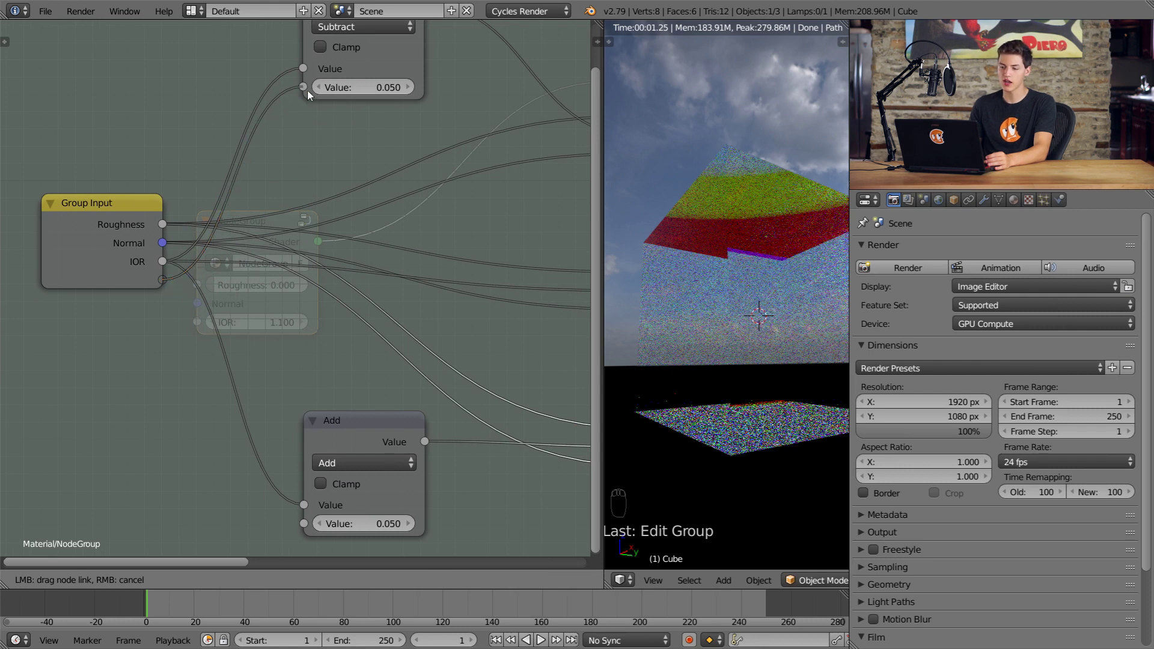
{"action": "middle_click", "coordinate": [302, 163]}
{"action": "right_click", "coordinate": [343, 70]}
{"action": "middle_click", "coordinate": [183, 267]}
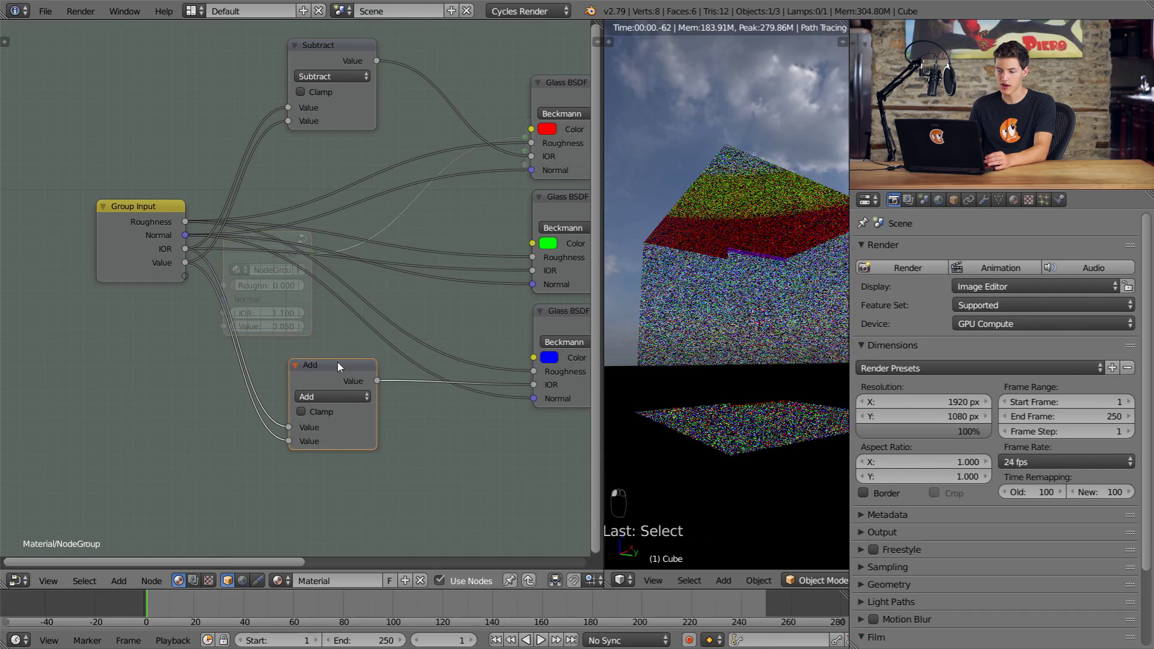
Outside the group, set IOR to 1.450 and the new Value input to 0.250.
{"action": "key", "text": "Tab"}
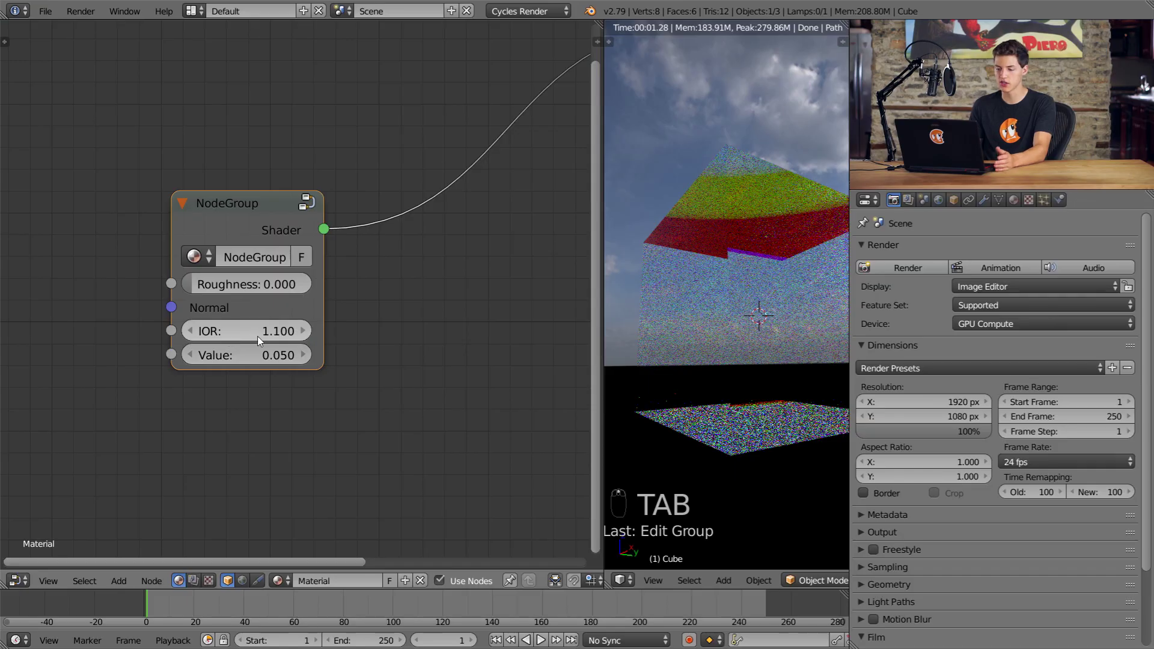
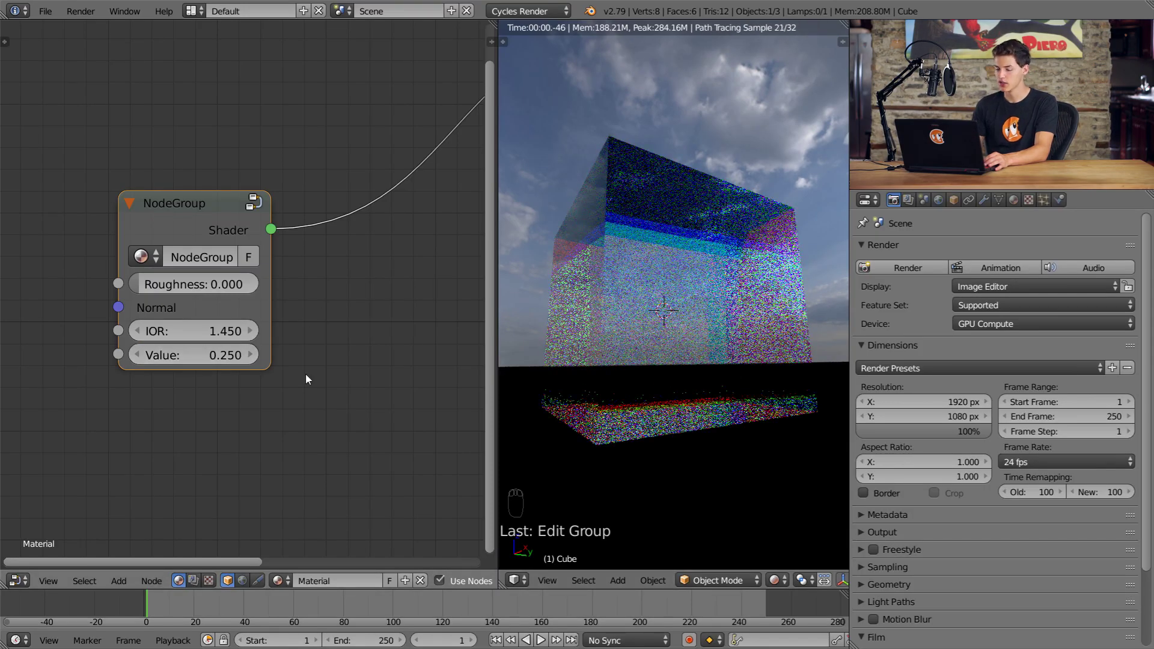
{"action": "left_click", "coordinate": [220, 224]}
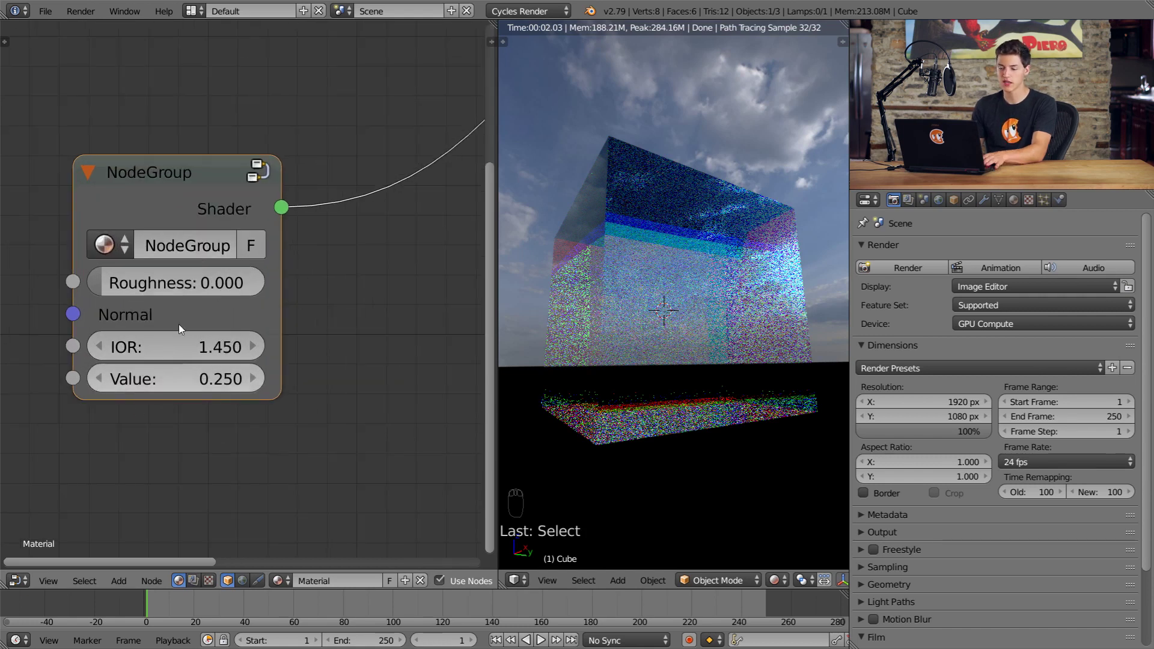
{"action": "middle_click", "coordinate": [218, 232]}
In the group Interface panel, rename the Value input to Dispersion.
{"action": "key", "text": "Tab"}
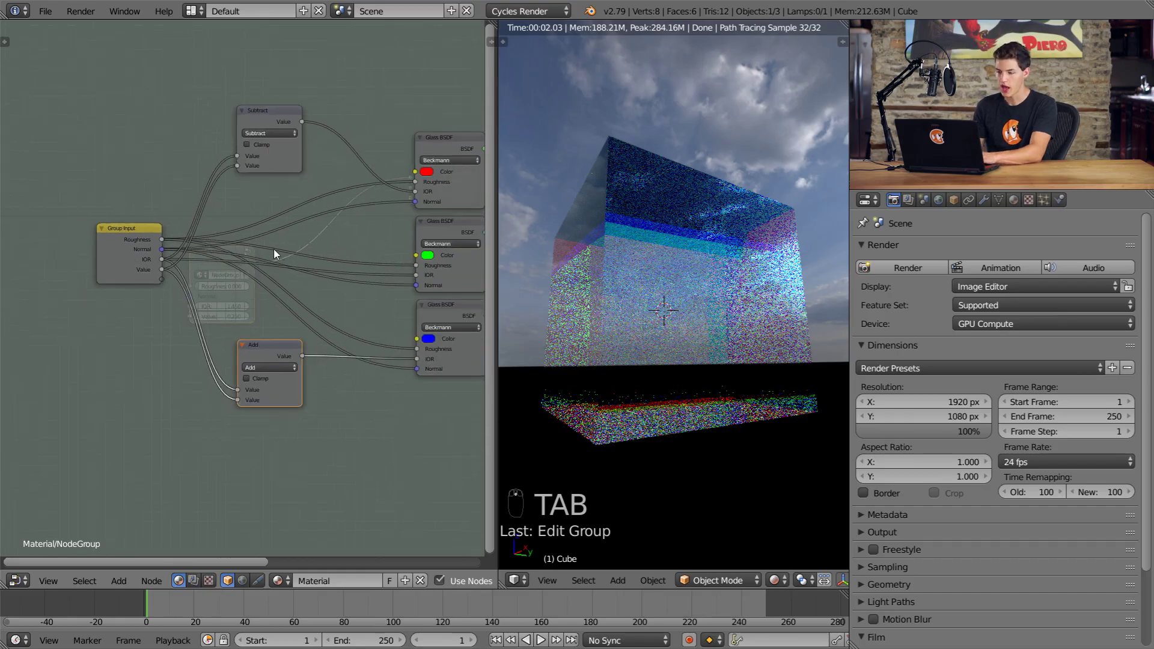
{"action": "key", "text": "n"}
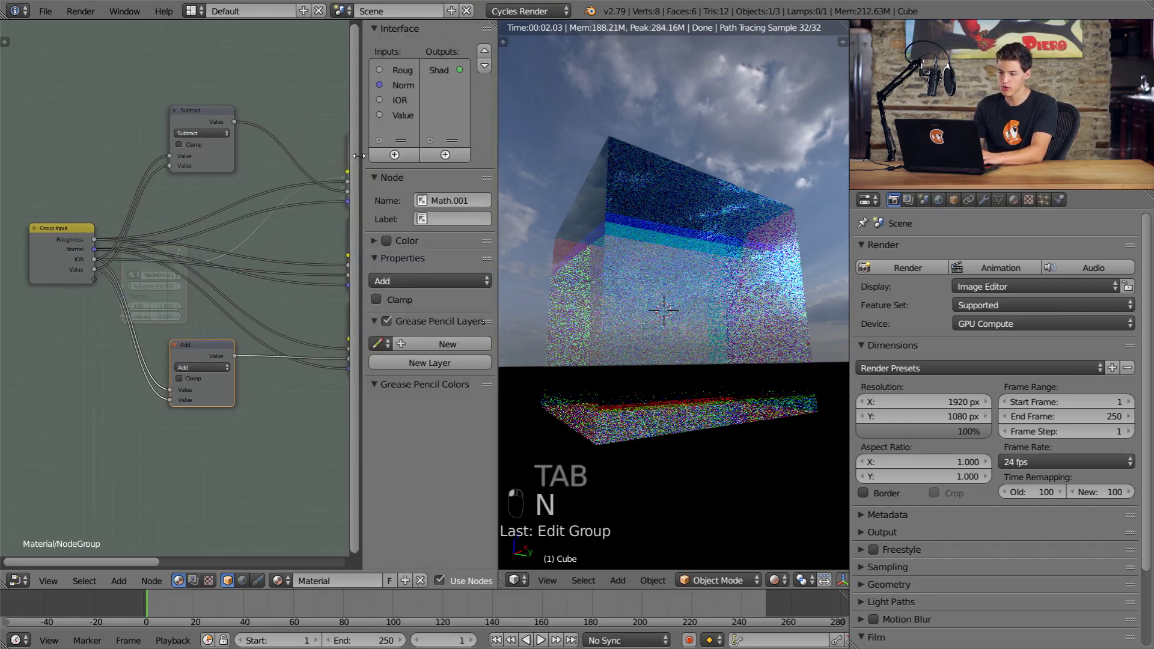
{"action": "left_click", "coordinate": [323, 91]}
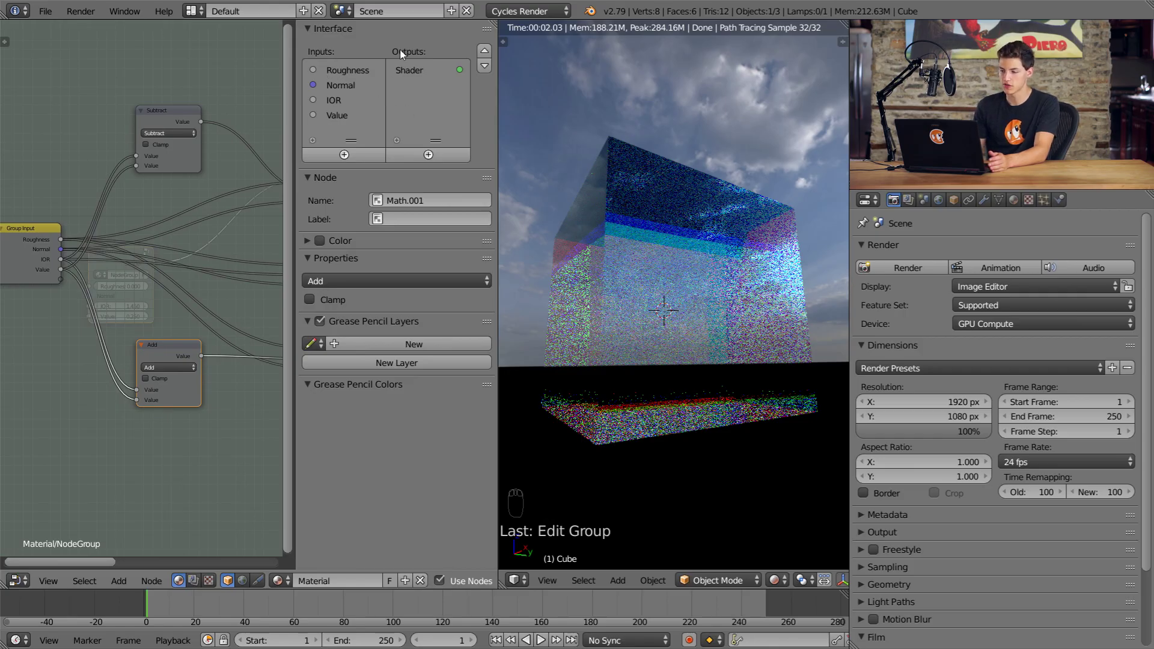
{"action": "left_click_drag", "start_coordinate": [335, 118], "coordinate": [396, 184]}
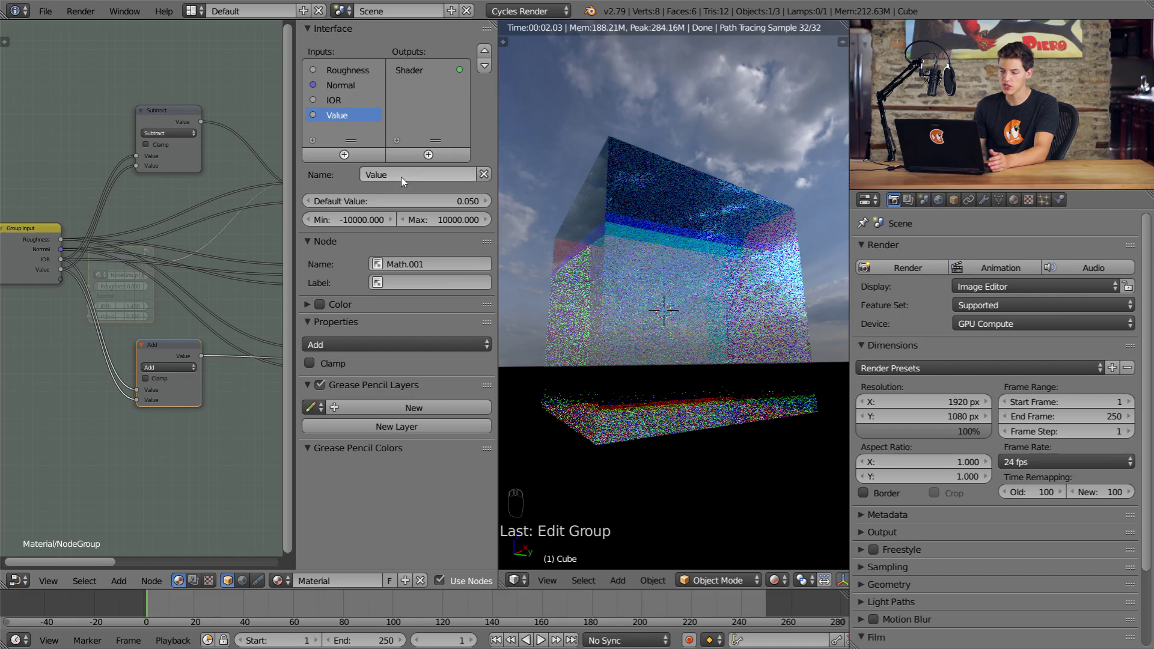
{"action": "left_click_drag", "start_coordinate": [388, 182], "coordinate": [388, 180]}
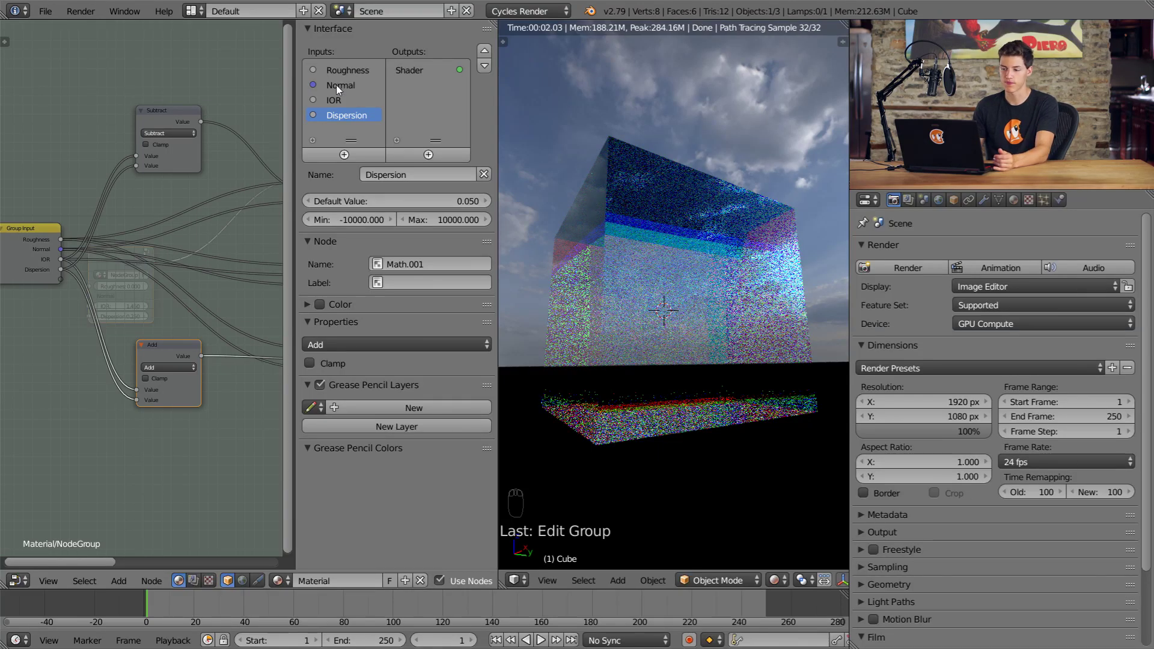
Reorder the inputs to Roughness, IOR, Dispersion, Normal by moving Normal last.
{"action": "left_click_drag", "start_coordinate": [341, 92], "coordinate": [128, 171]}
{"action": "left_click_drag", "start_coordinate": [128, 171], "coordinate": [366, 74]}
{"action": "left_click", "coordinate": [365, 74]}
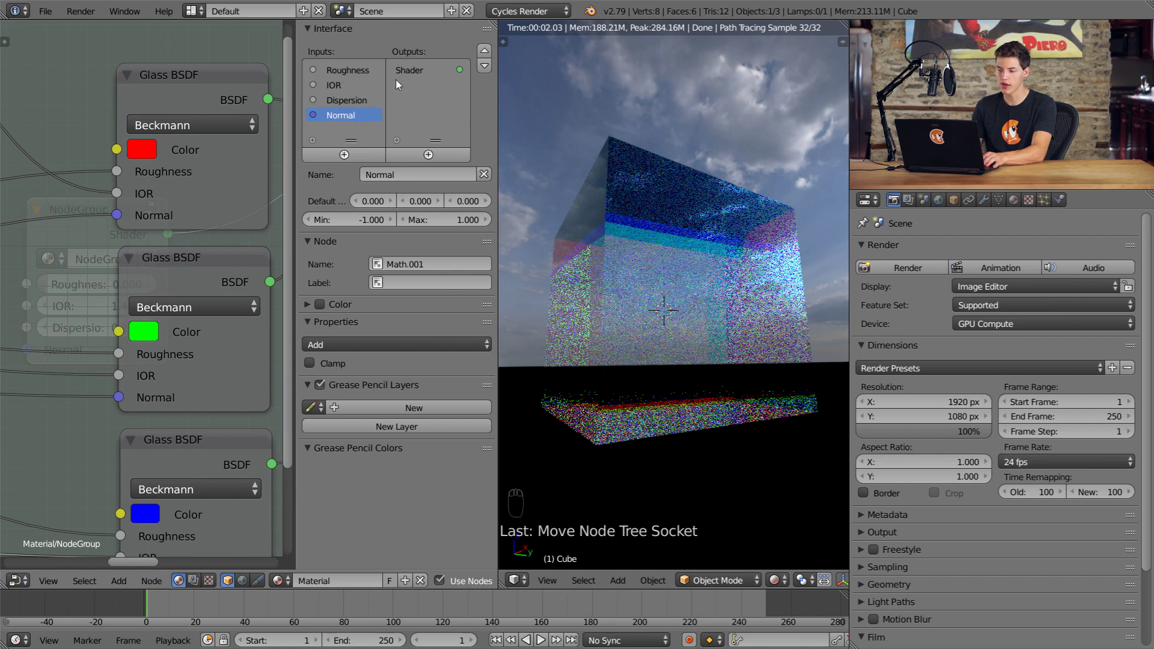
Set the group to IOR 1.800, Dispersion 0.500 and Roughness 0.102 for a frosted rainbow cube.
{"action": "key", "text": "Tab"}
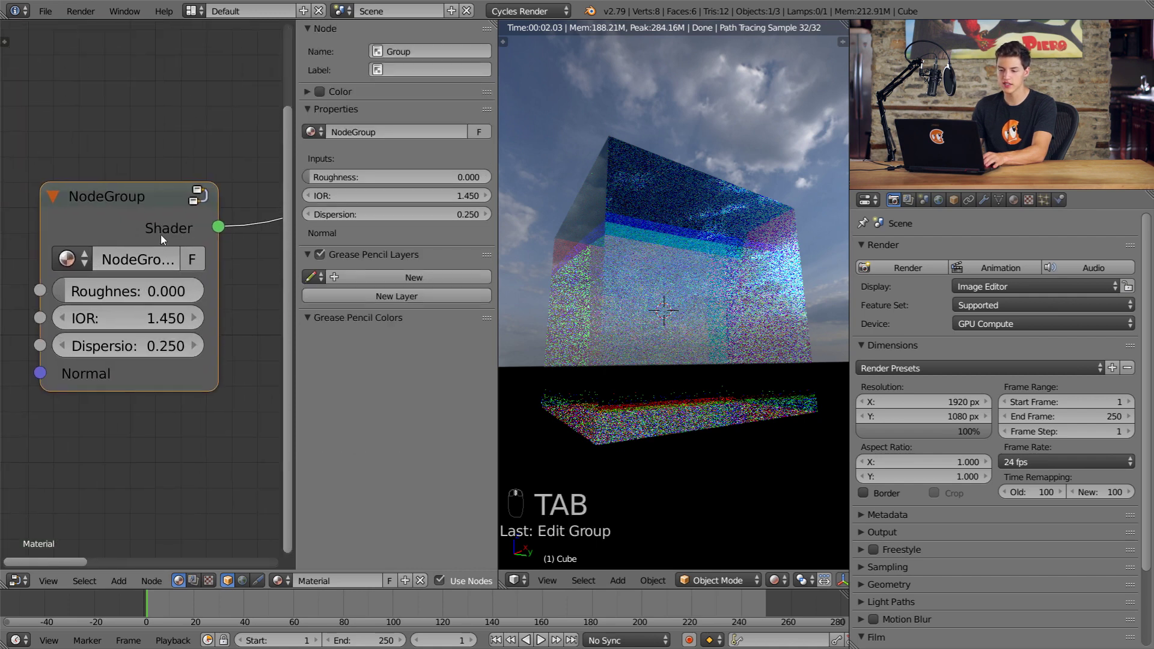
{"action": "left_click_drag", "start_coordinate": [161, 234], "coordinate": [156, 319]}
{"action": "left_click_drag", "start_coordinate": [155, 320], "coordinate": [156, 320]}
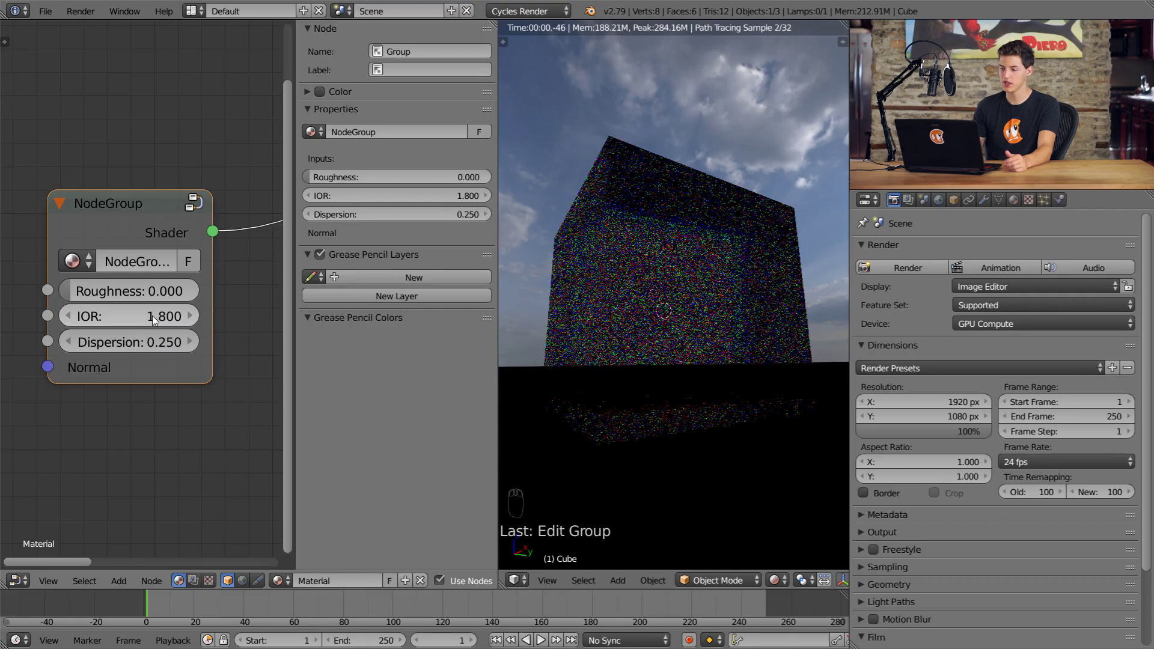
{"action": "left_click_drag", "start_coordinate": [137, 346], "coordinate": [433, 214]}
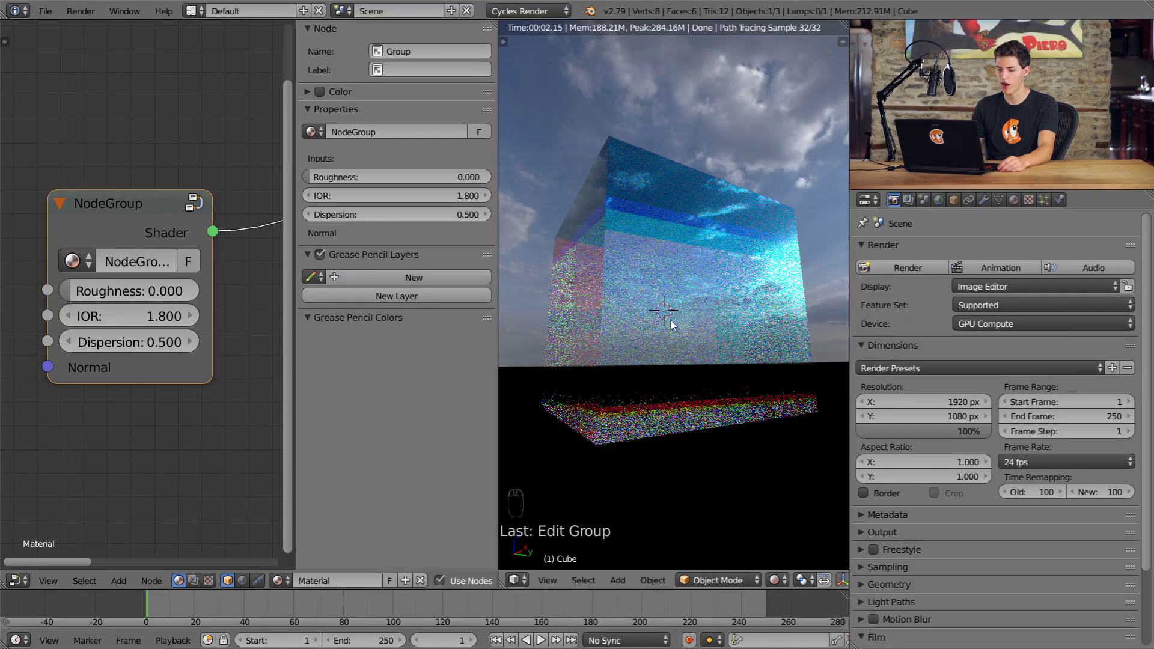
{"action": "left_click_drag", "start_coordinate": [169, 284], "coordinate": [711, 349]}
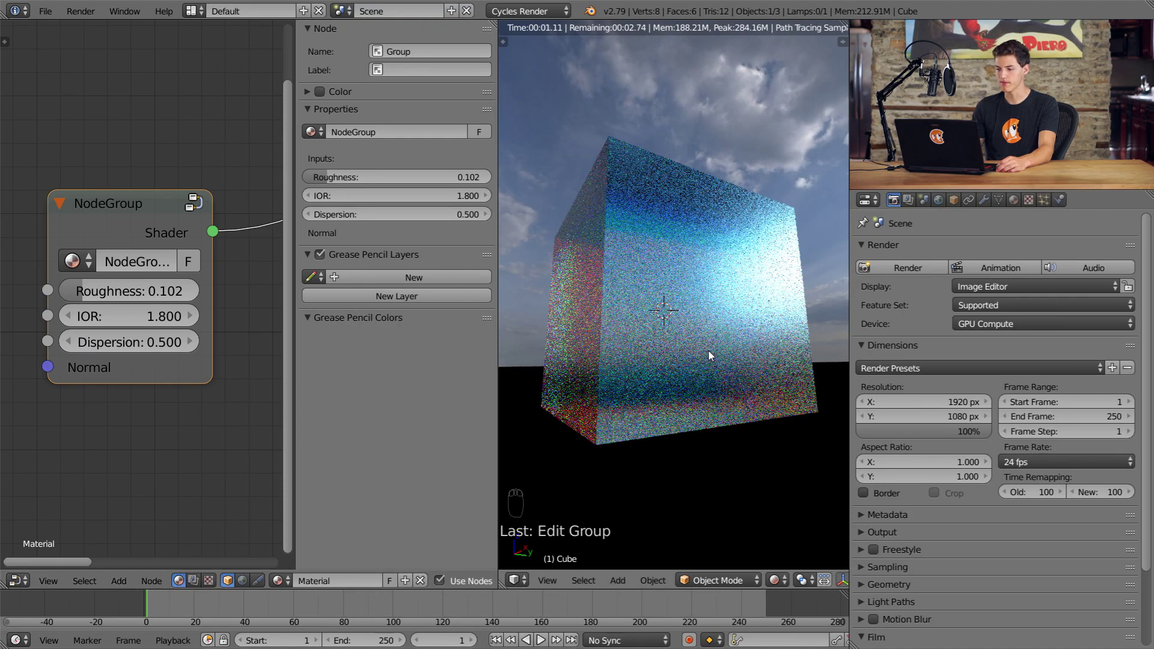